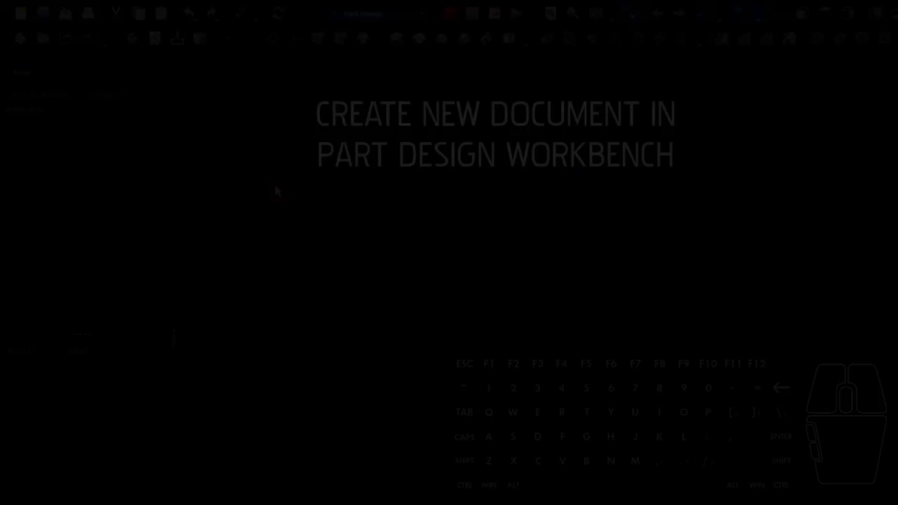
# Create a new empty document in the Part Design workbench.
pyautogui.click(22, 24)
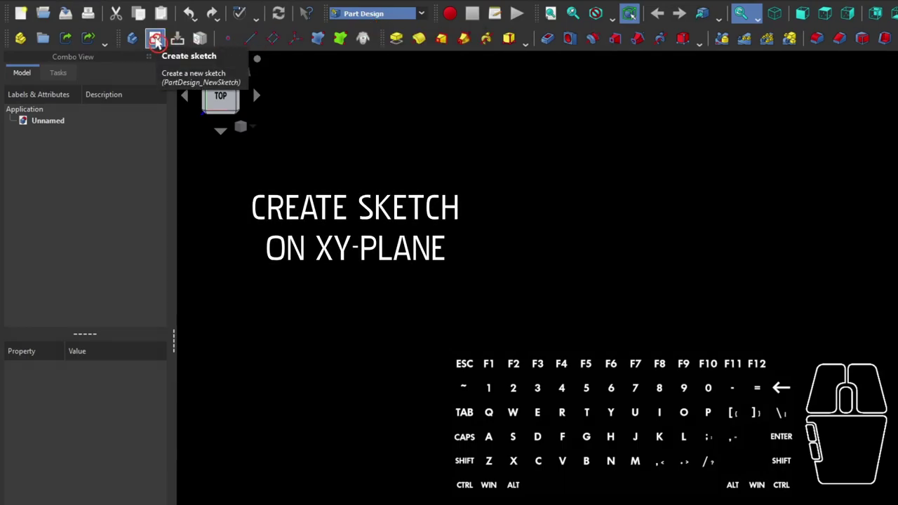
# Create a new sketch attached to the XY_Plane and adjust the view.
pyautogui.click(161, 45)
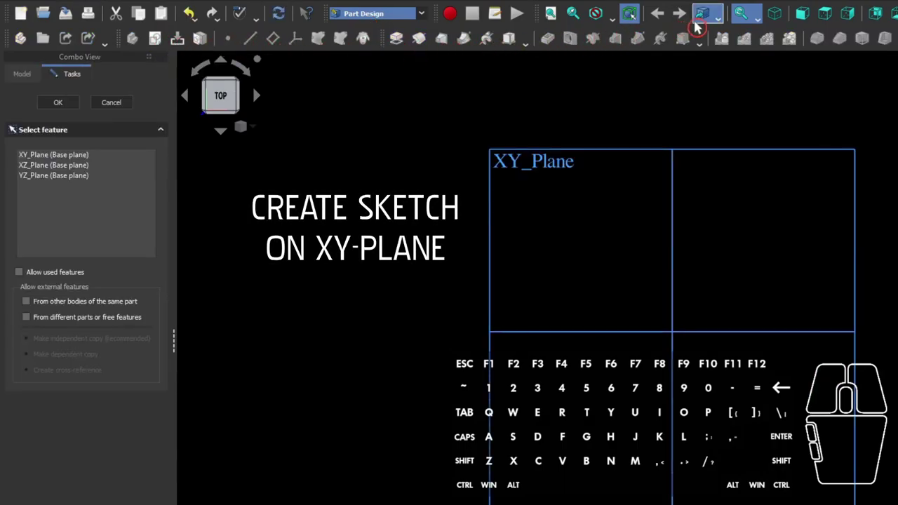
pyautogui.click(775, 18)
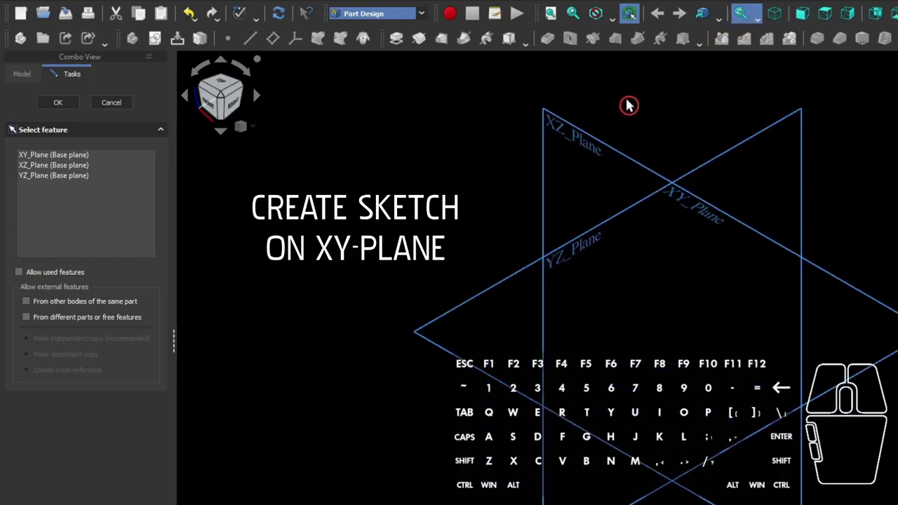
pyautogui.click(494, 291)
pyautogui.scroll(-3)
pyautogui.moveTo(491, 279); pyautogui.dragTo(286, 212)
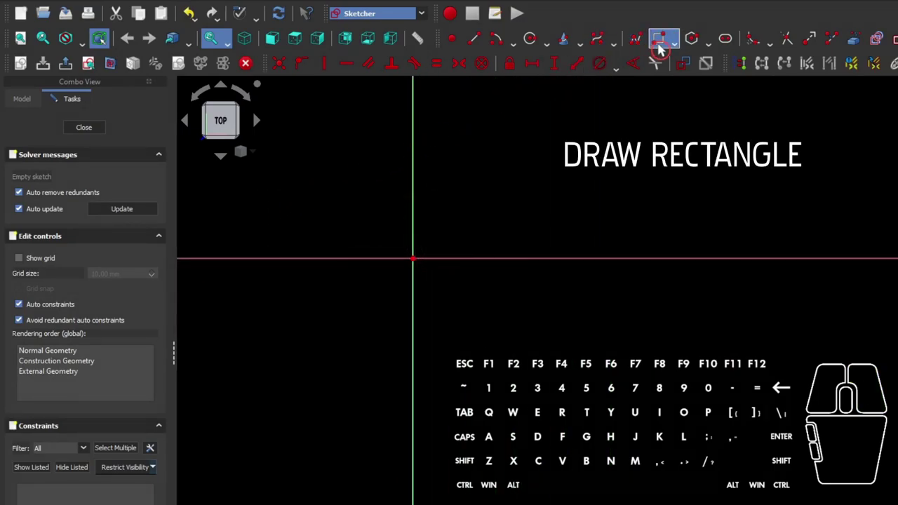
# Activate the Rectangle tool in the Sketcher.
pyautogui.click(663, 51)
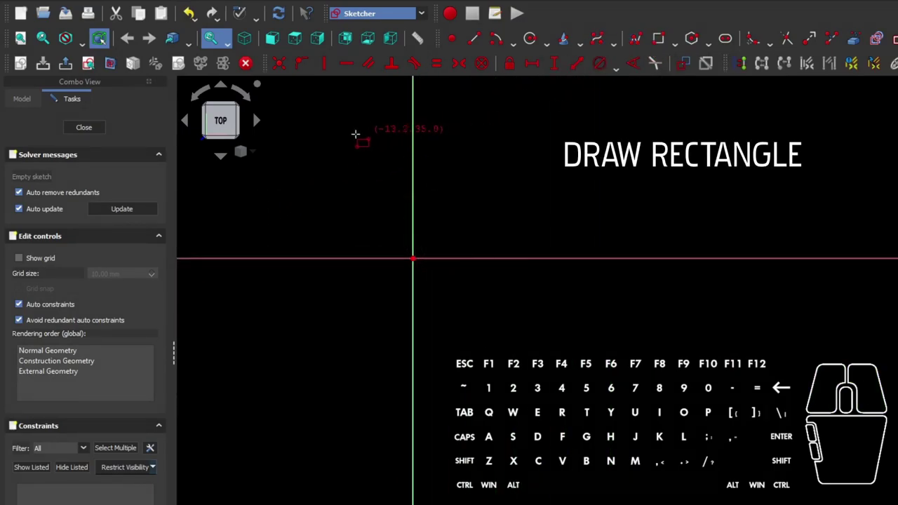
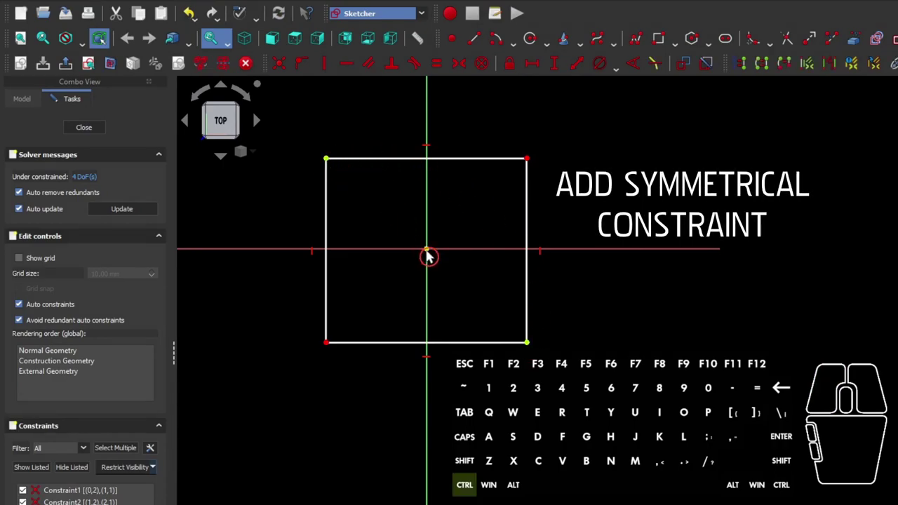
# Make the rectangle's diagonal corners symmetric about the origin.
pyautogui.click(433, 259)
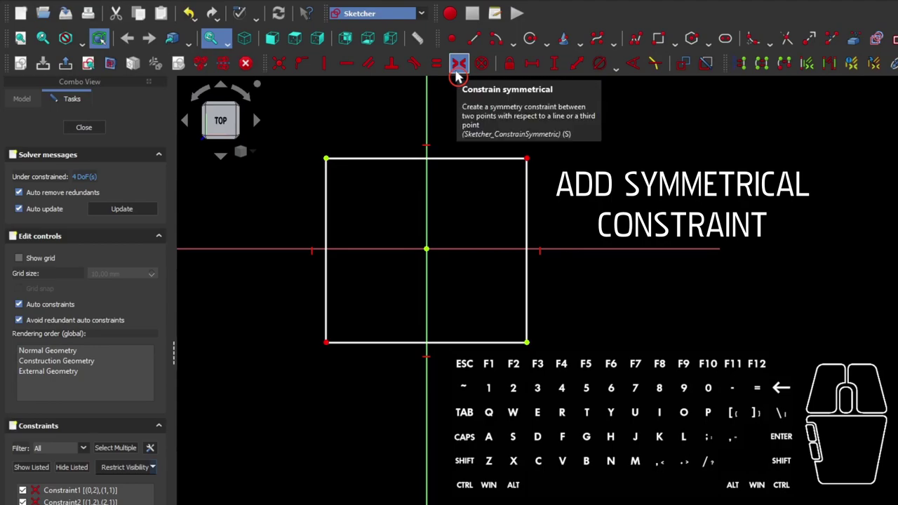
pyautogui.click(462, 79)
pyautogui.moveTo(337, 160); pyautogui.dragTo(335, 158)
pyautogui.click(350, 131)
# Give the top edge a 250 mm horizontal distance and make the sides equal, forming a square.
pyautogui.click(390, 162)
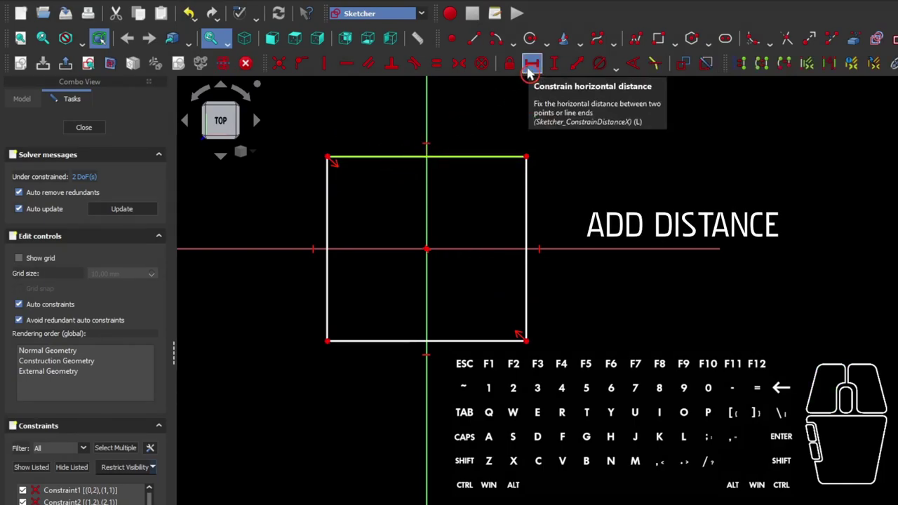
pyautogui.click(534, 75)
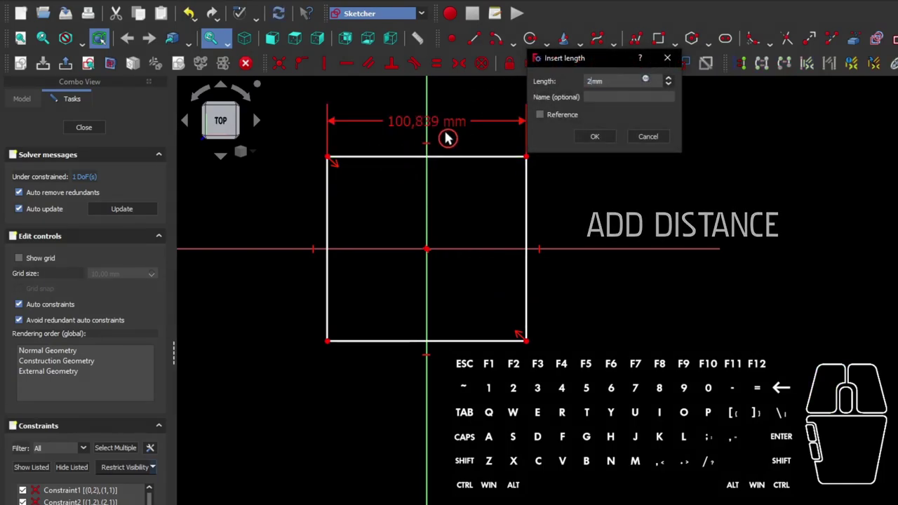
pyautogui.scroll(-3)
pyautogui.click(520, 146)
pyautogui.click(540, 158)
pyautogui.click(608, 175)
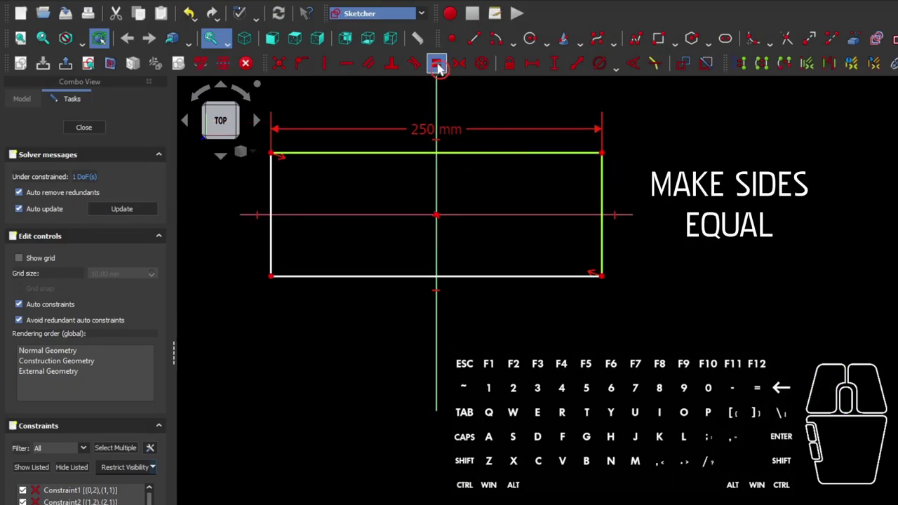
pyautogui.click(445, 66)
pyautogui.scroll(-3)
pyautogui.moveTo(496, 190); pyautogui.dragTo(428, 188)
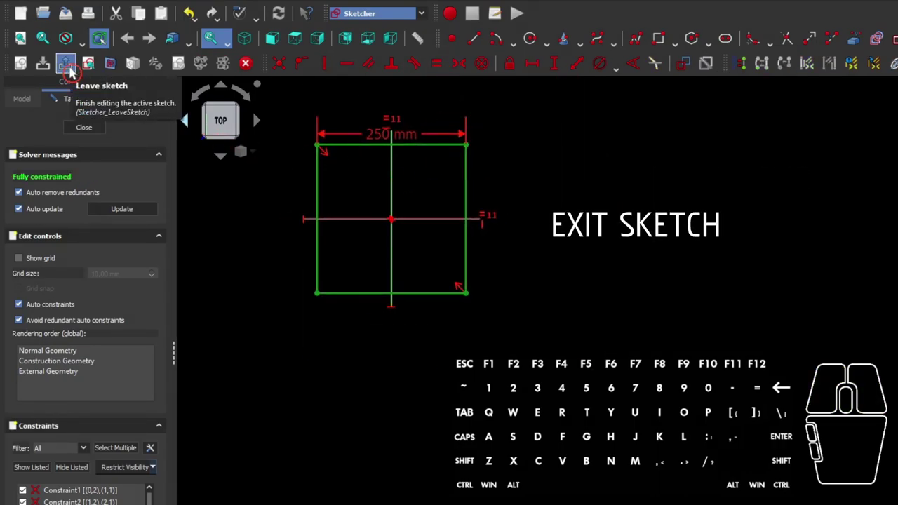
# Close the sketch and pad the square 10 mm in the reversed direction into a base slab.
pyautogui.click(77, 69)
pyautogui.scroll(-3)
pyautogui.moveTo(449, 265); pyautogui.dragTo(423, 217)
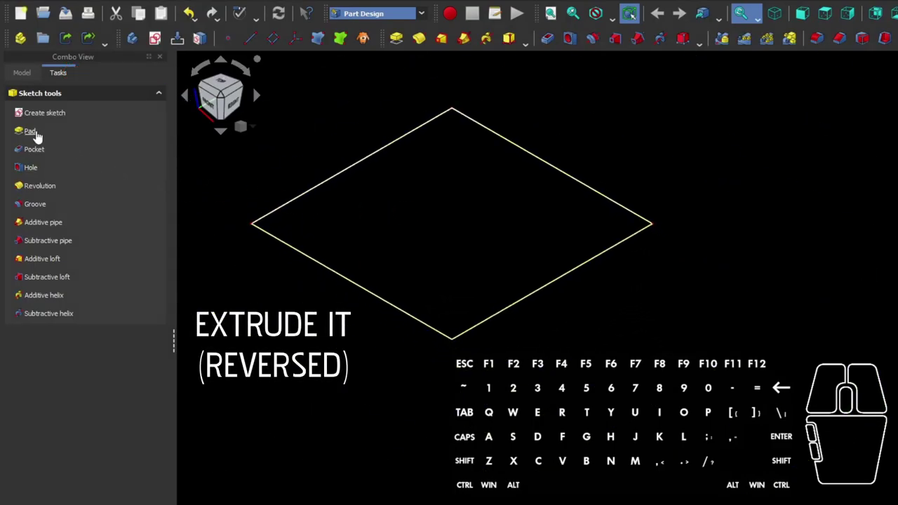
pyautogui.click(41, 138)
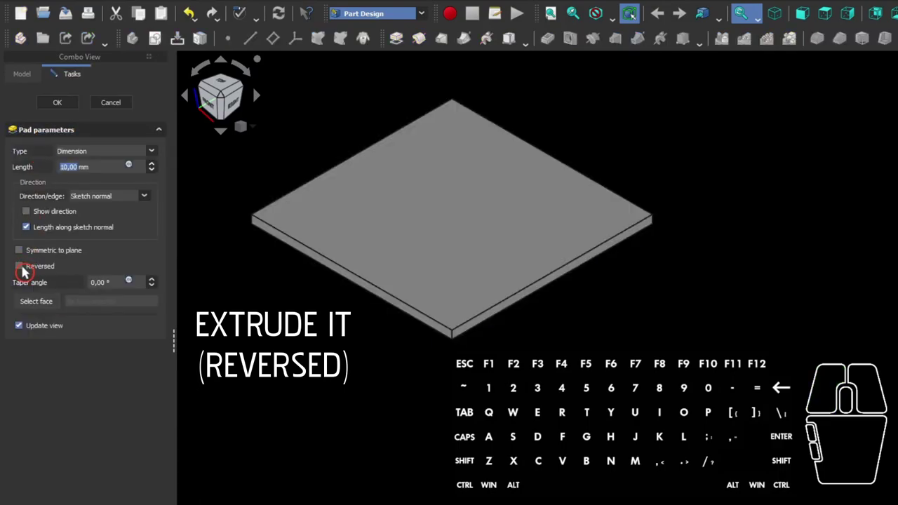
pyautogui.click(28, 274)
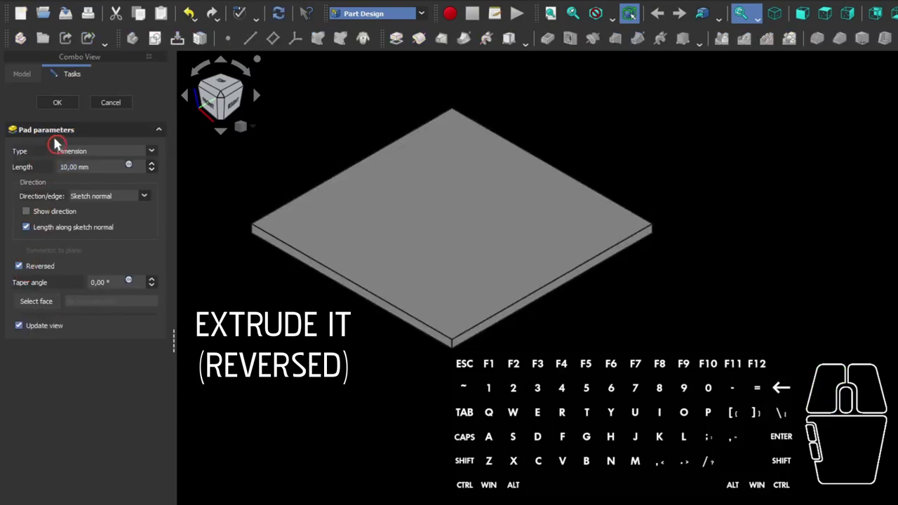
pyautogui.click(63, 106)
pyautogui.click(36, 79)
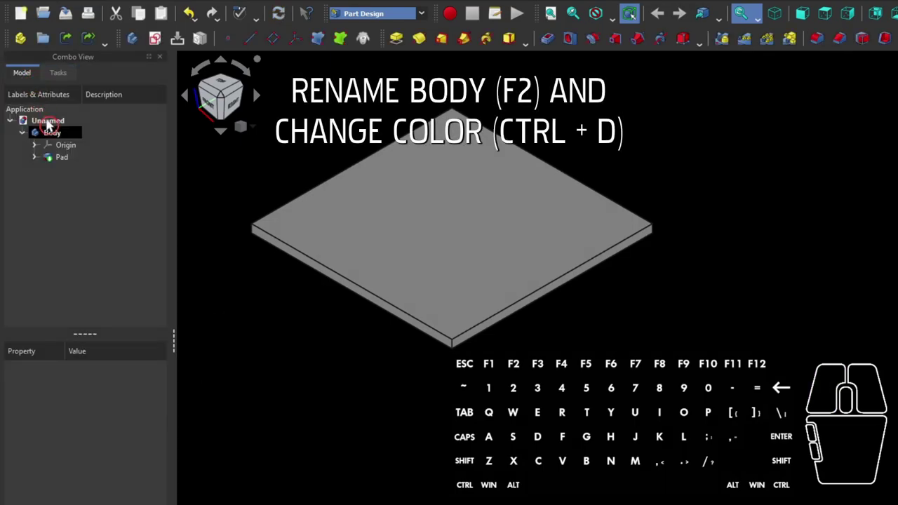
# Rename the body to Pylon and set its shape colour to orange.
pyautogui.click(65, 139)
pyautogui.press('F2')
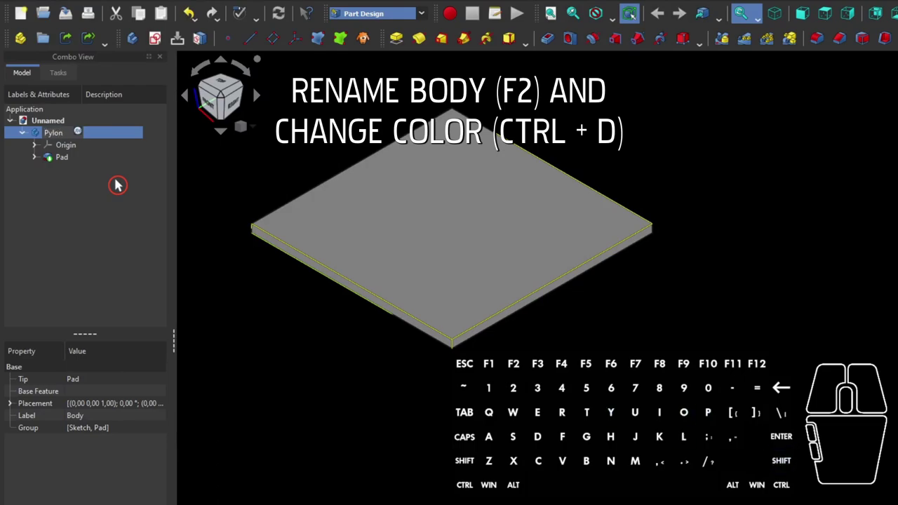
pyautogui.press('Return')
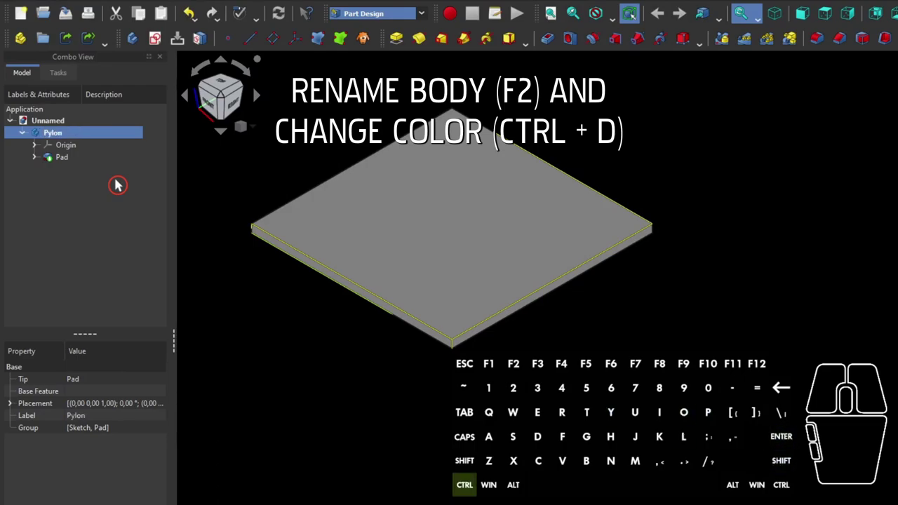
pyautogui.press('ctrl+d')
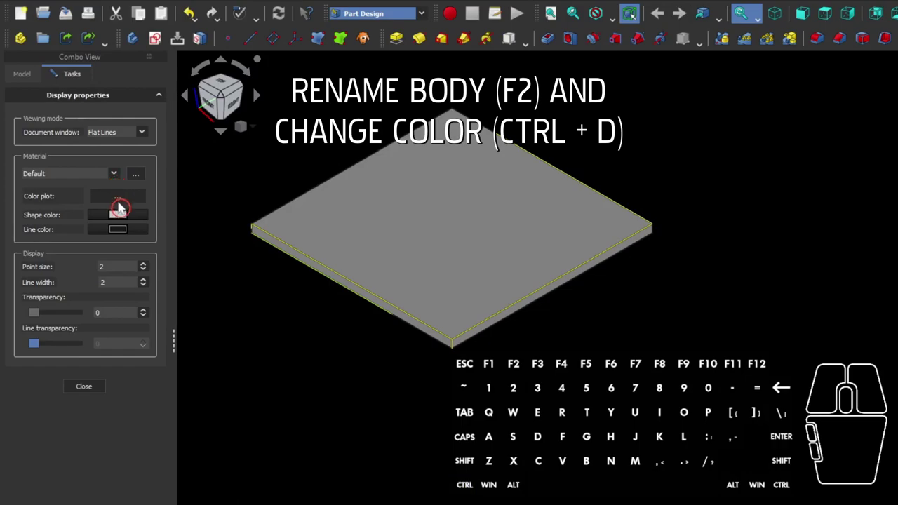
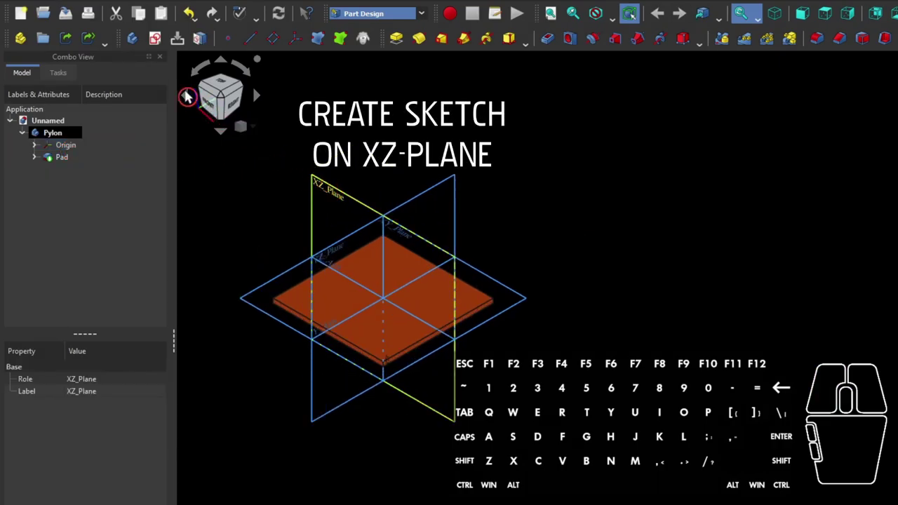
# Create a new sketch Sketch001 attached to the XZ_Plane.
pyautogui.click(160, 49)
pyautogui.click(34, 107)
pyautogui.click(71, 182)
pyautogui.press('space')
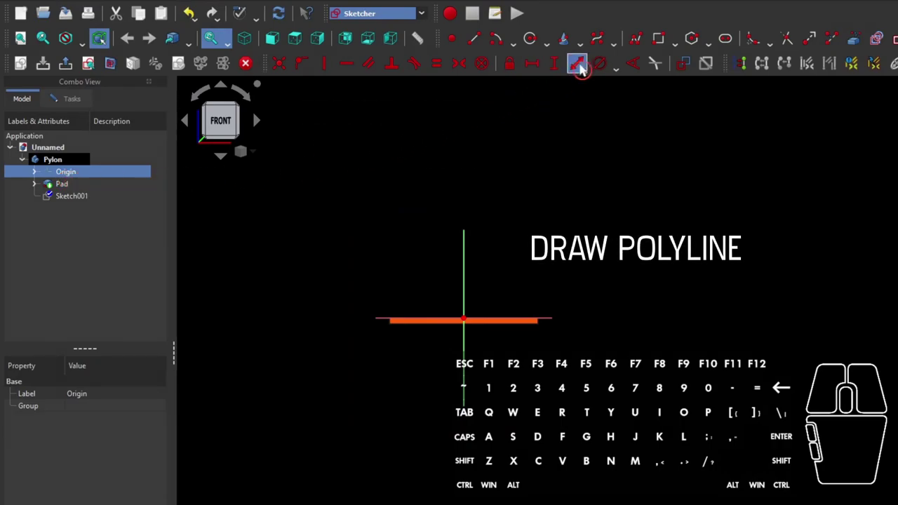
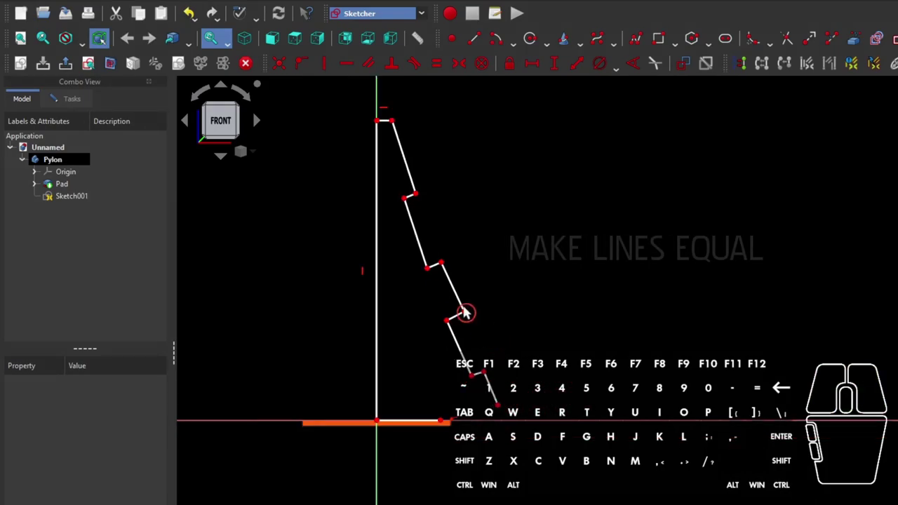
# Apply an equal-length constraint to the slanted segments of the profile.
pyautogui.scroll(3)
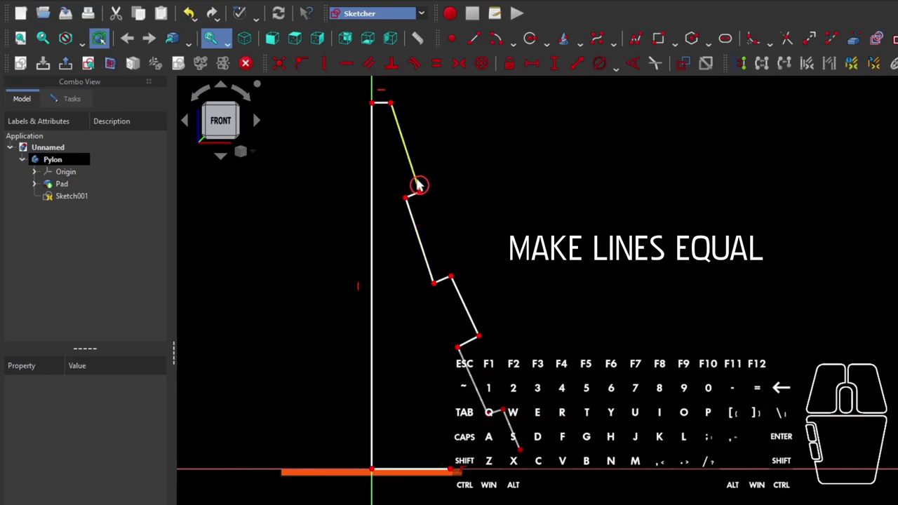
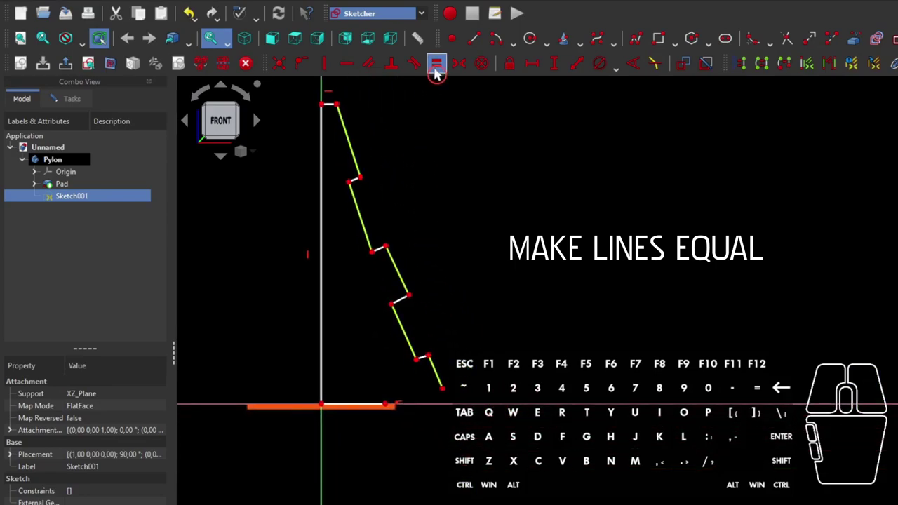
pyautogui.click(440, 77)
pyautogui.click(436, 145)
pyautogui.click(361, 172)
pyautogui.click(365, 183)
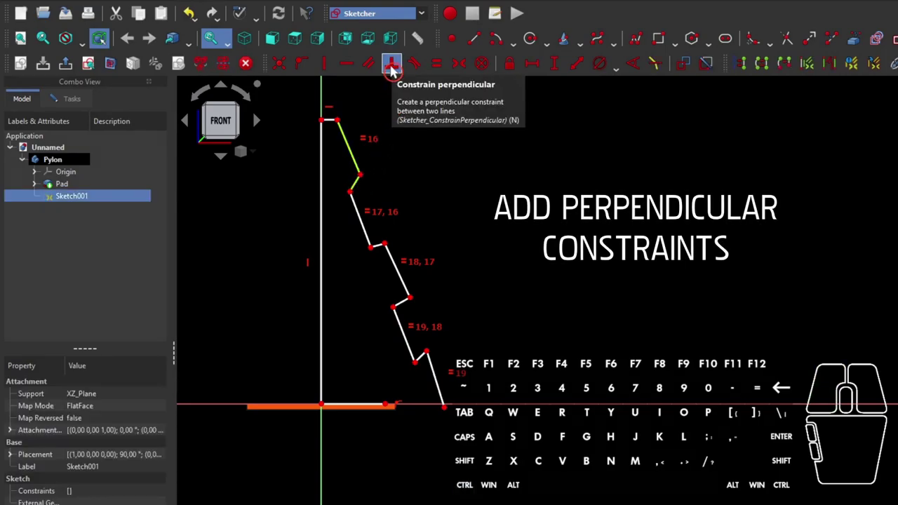
# Constrain each short step perpendicular to its adjoining slanted line along the profile.
pyautogui.click(397, 73)
pyautogui.click(392, 180)
pyautogui.click(368, 225)
pyautogui.click(383, 246)
pyautogui.click(404, 67)
pyautogui.click(386, 284)
pyautogui.click(411, 302)
pyautogui.click(410, 294)
pyautogui.click(398, 72)
pyautogui.click(426, 364)
pyautogui.click(416, 358)
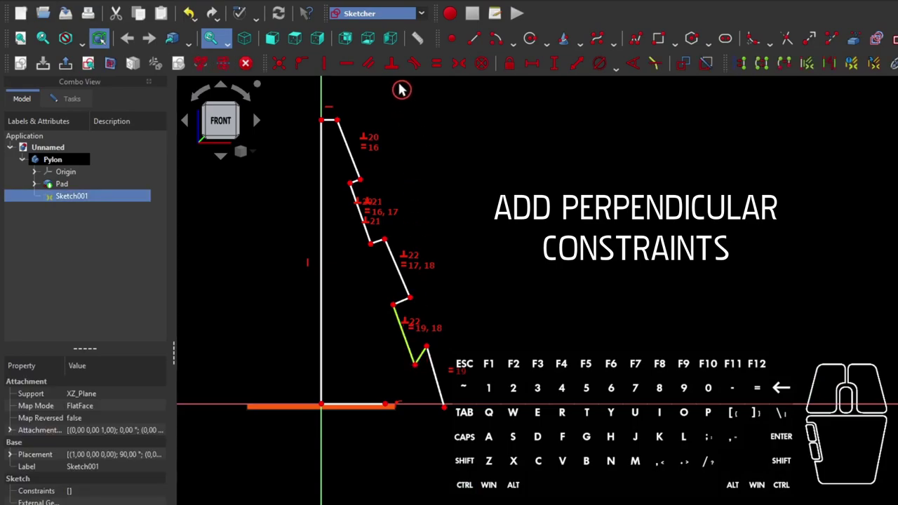
pyautogui.click(400, 78)
# Constrain all the slanted lines of the profile parallel to the top slanted line.
pyautogui.click(423, 375)
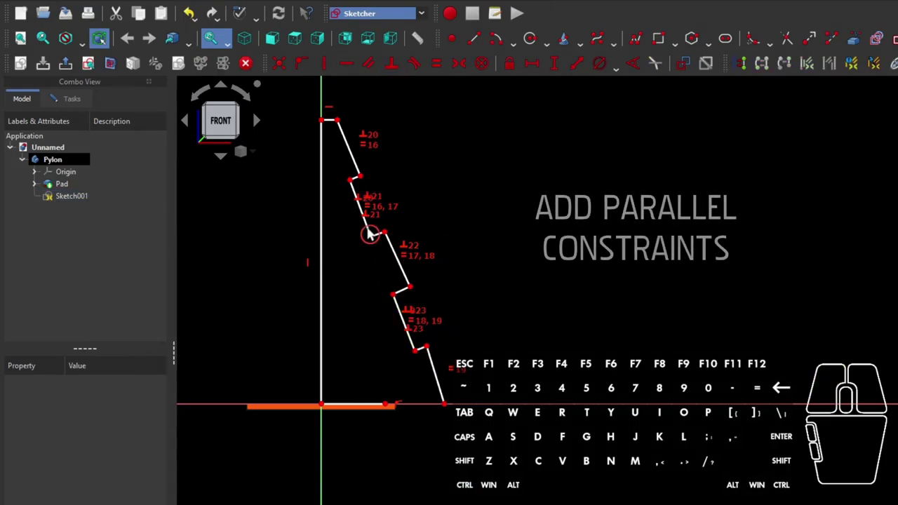
pyautogui.moveTo(379, 240); pyautogui.dragTo(380, 234)
pyautogui.click(356, 161)
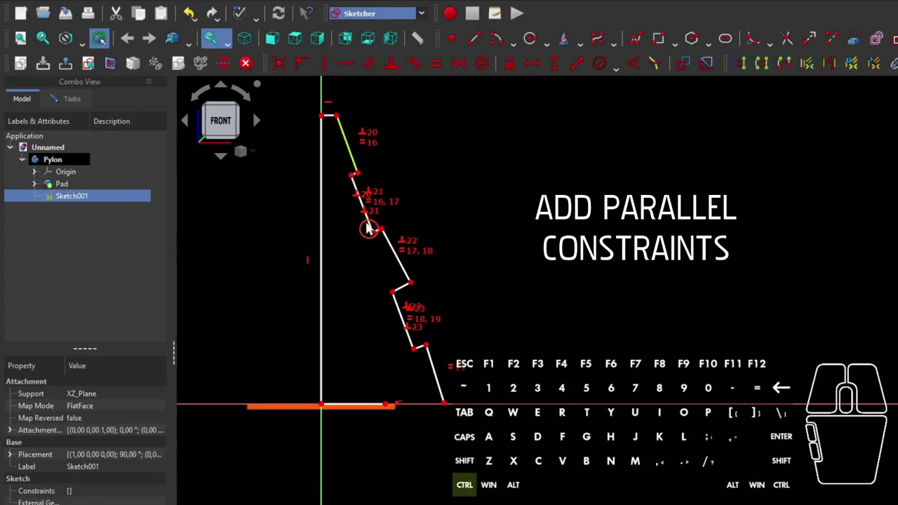
pyautogui.click(375, 232)
pyautogui.click(372, 74)
pyautogui.click(393, 252)
pyautogui.click(375, 233)
pyautogui.click(374, 75)
pyautogui.click(372, 271)
pyautogui.click(401, 309)
pyautogui.click(399, 245)
pyautogui.click(374, 74)
pyautogui.click(377, 282)
pyautogui.click(439, 367)
pyautogui.click(407, 315)
pyautogui.click(378, 68)
pyautogui.moveTo(341, 223); pyautogui.dragTo(354, 151)
pyautogui.scroll(3)
pyautogui.middleClick(365, 130)
pyautogui.click(378, 142)
pyautogui.click(393, 154)
pyautogui.scroll(-3)
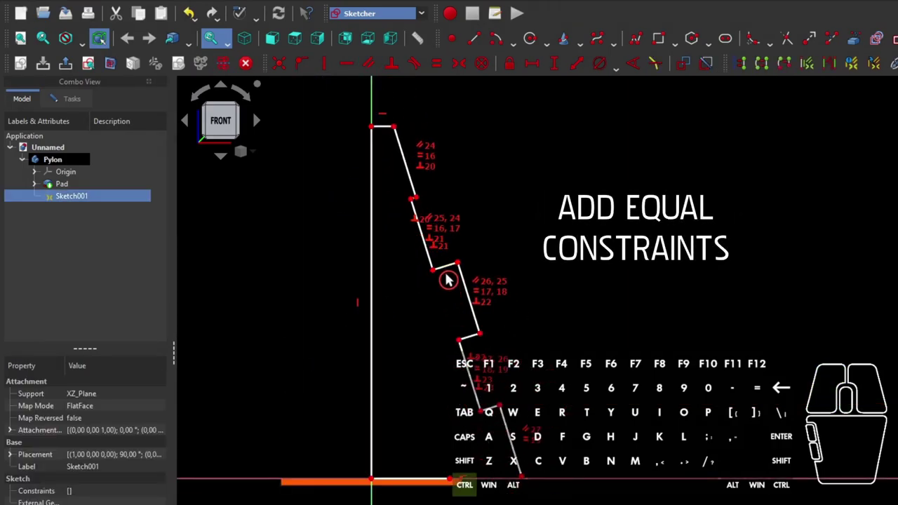
# Apply equal-length constraints to the profile's short step lines.
pyautogui.click(451, 268)
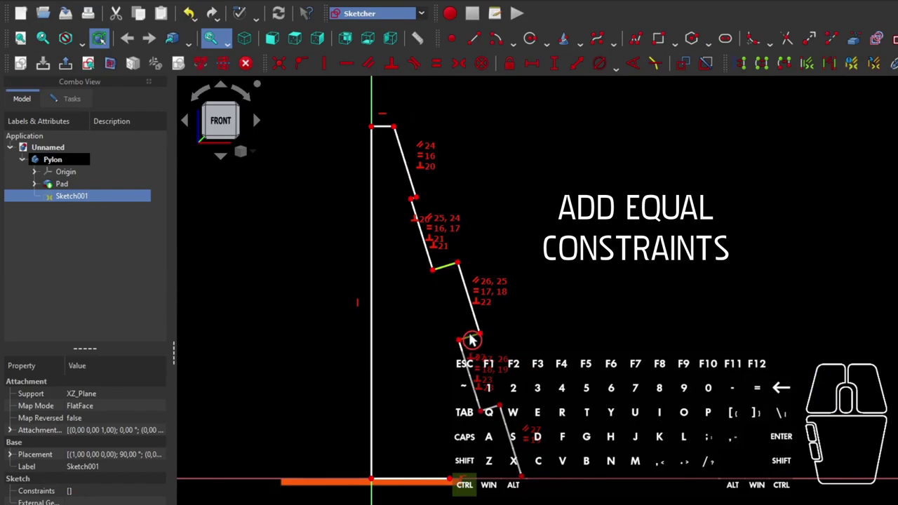
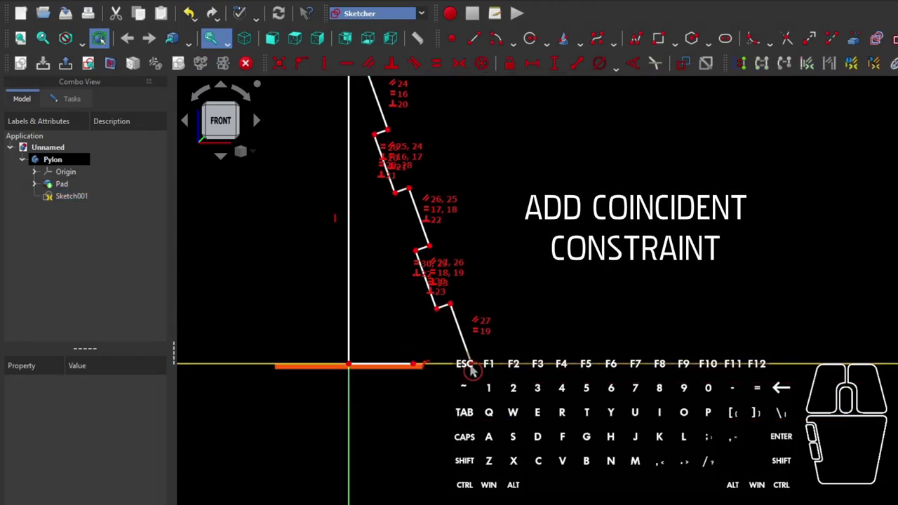
pyautogui.click(477, 366)
pyautogui.click(427, 360)
pyautogui.click(420, 365)
pyautogui.click(451, 365)
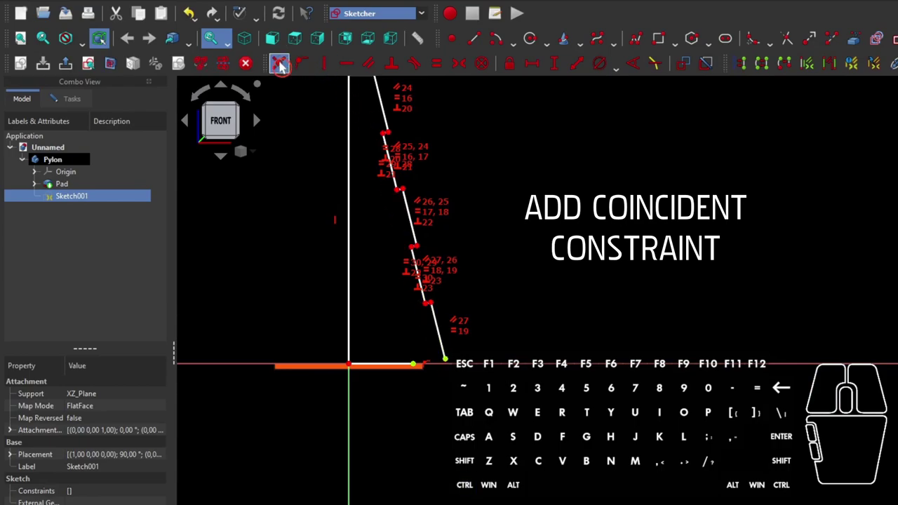
# Add a coincident constraint joining two profile points so the outline connects.
pyautogui.click(286, 66)
pyautogui.scroll(-3)
pyautogui.rightClick(440, 214)
pyautogui.scroll(3)
pyautogui.middleClick(454, 206)
pyautogui.moveTo(469, 211); pyautogui.dragTo(439, 215)
# Set a 115 mm horizontal base distance on the profile's bottom line.
pyautogui.click(430, 329)
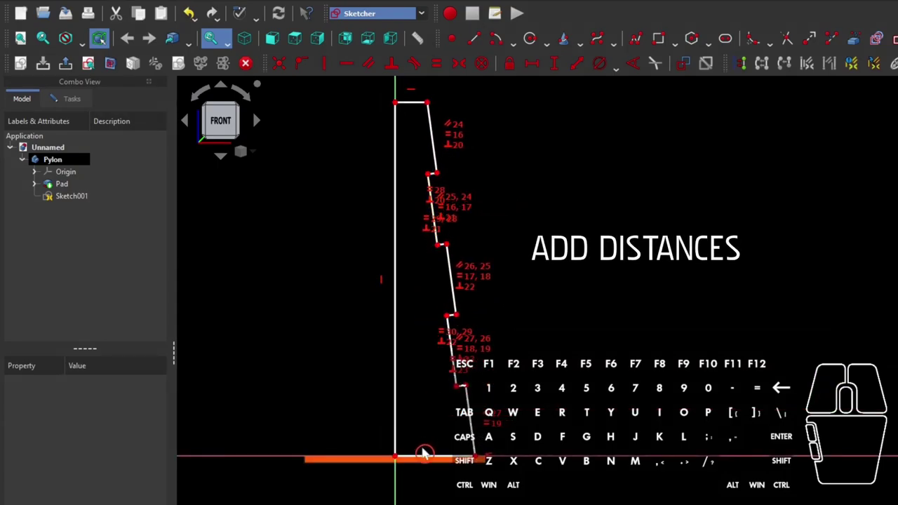
pyautogui.click(431, 458)
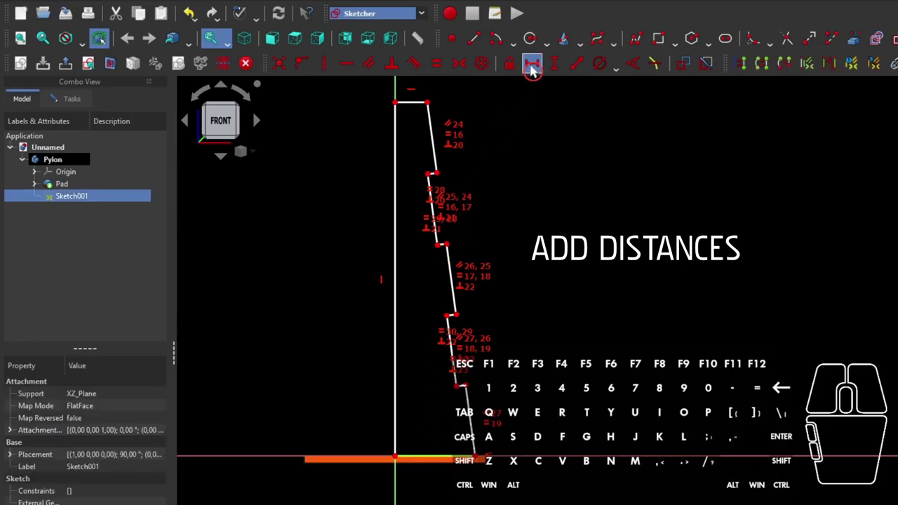
pyautogui.click(538, 68)
pyautogui.press('BackSpace')
pyautogui.press('BackSpace')
pyautogui.press('BackSpace')
pyautogui.press('BackSpace')
pyautogui.press('5')
pyautogui.press('Return')
pyautogui.scroll(-3)
pyautogui.scroll(-3)
# Set the cone height to 500 mm vertically and the top width to 20 mm.
pyautogui.click(413, 193)
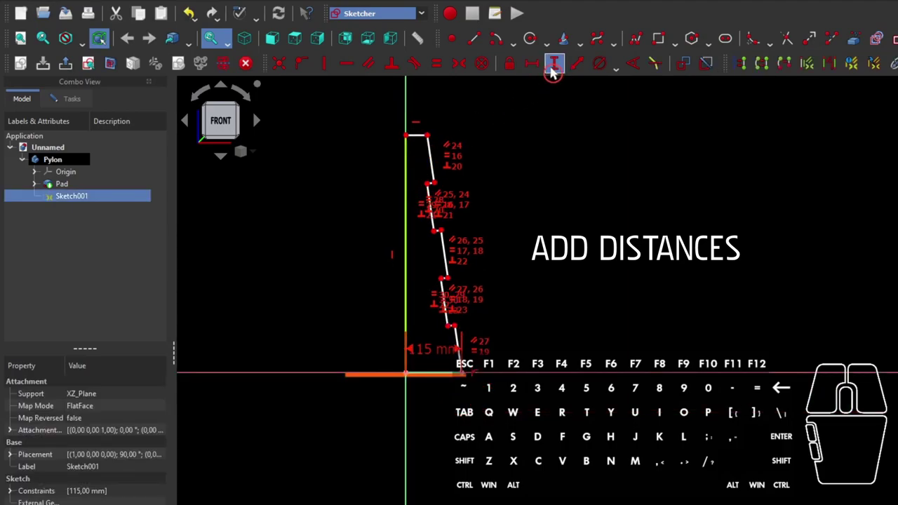
pyautogui.click(556, 75)
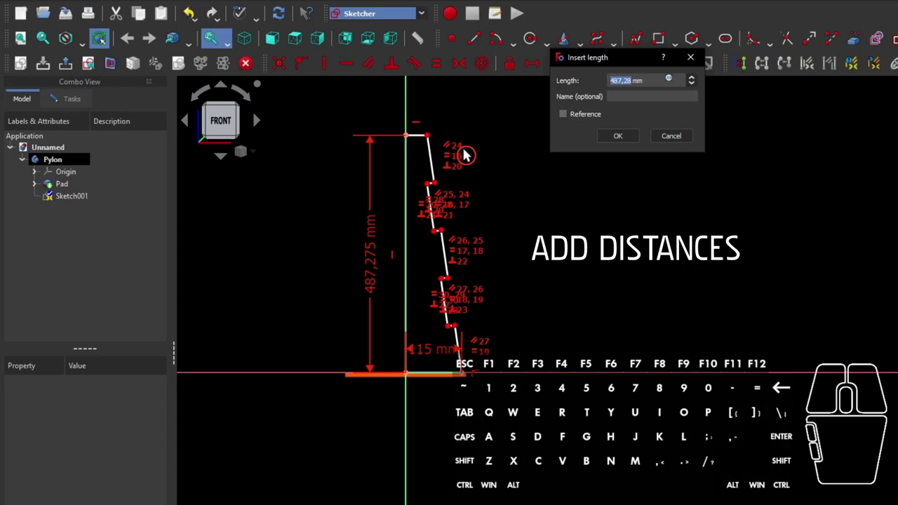
pyautogui.press('Return')
pyautogui.click(424, 139)
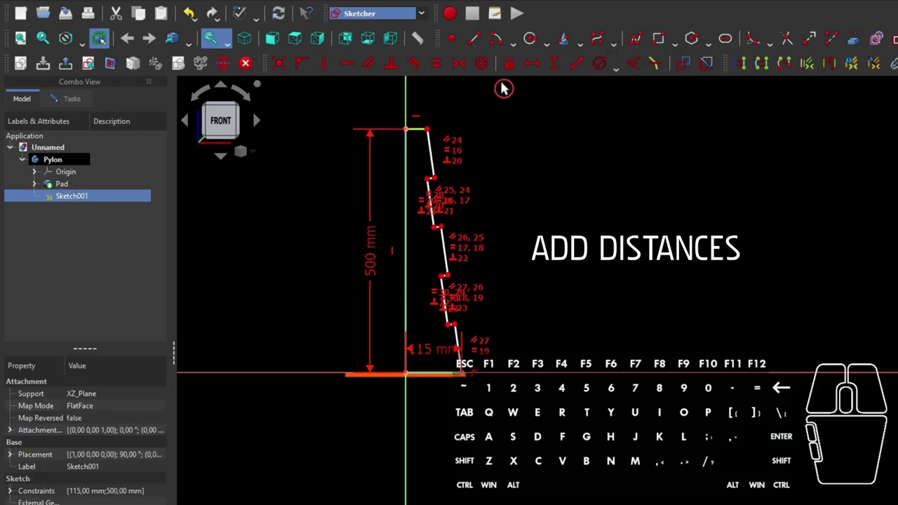
pyautogui.click(531, 73)
pyautogui.press('2')
pyautogui.press('0')
pyautogui.press('Return')
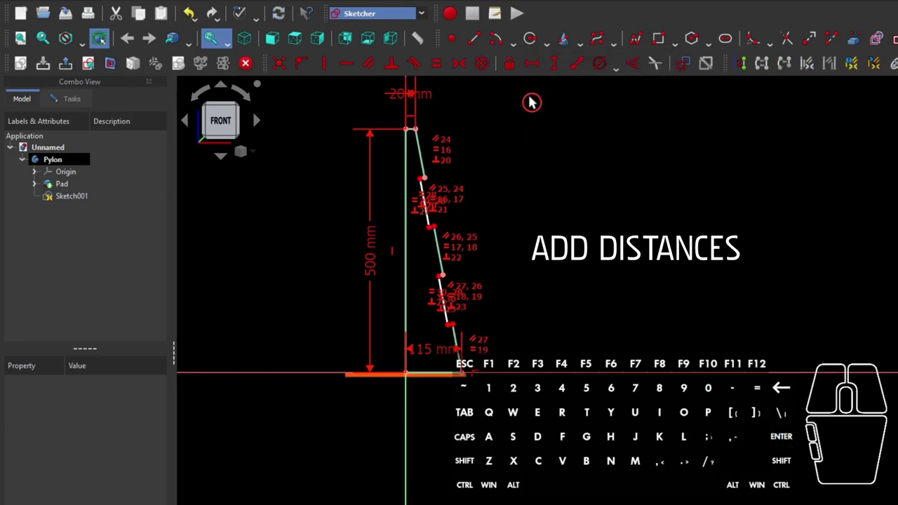
# Set a short step's length to 0,1, fully constraining the profile.
pyautogui.scroll(3)
pyautogui.scroll(3)
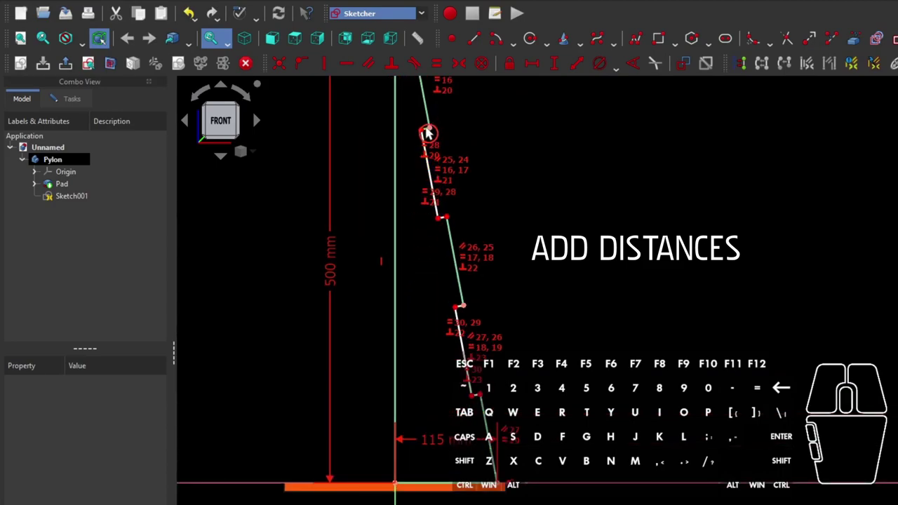
pyautogui.scroll(3)
pyautogui.scroll(3)
pyautogui.click(434, 135)
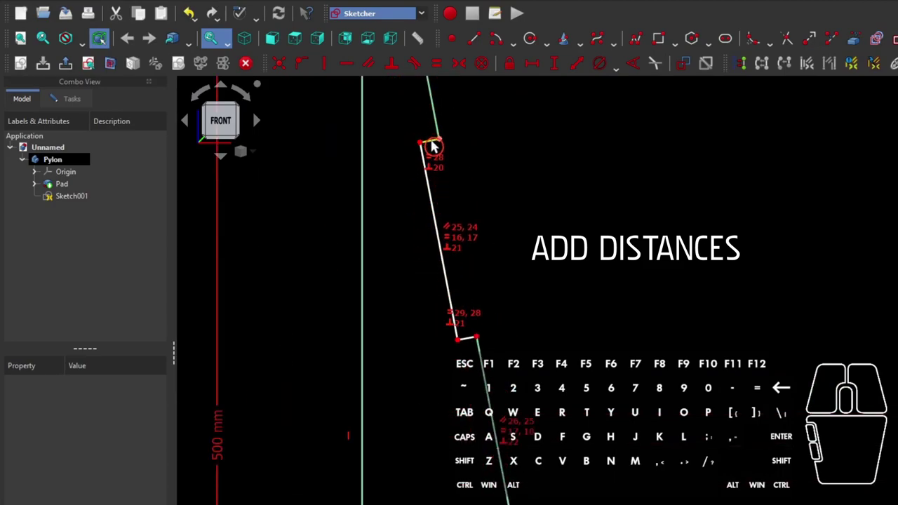
pyautogui.click(439, 143)
pyautogui.scroll(3)
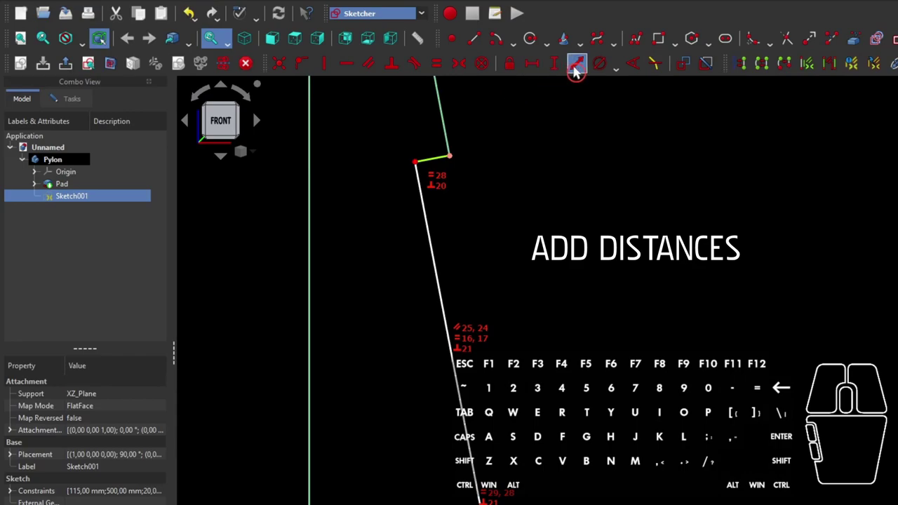
pyautogui.click(579, 74)
pyautogui.press('0')
pyautogui.press(',')
pyautogui.press('1')
pyautogui.press('Return')
pyautogui.scroll(-3)
pyautogui.moveTo(424, 191); pyautogui.dragTo(374, 237)
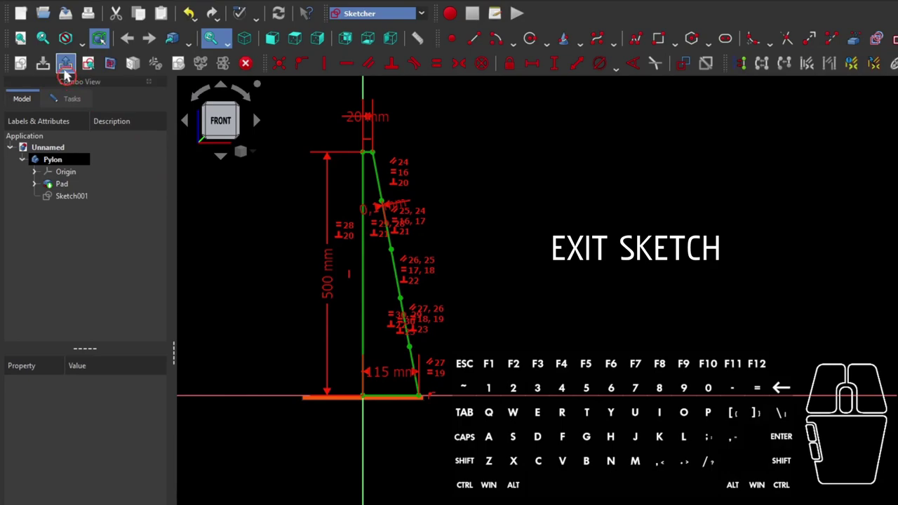
# Close the sketch and revolve Sketch001 a full 360° about the vertical axis into the cone.
pyautogui.click(71, 72)
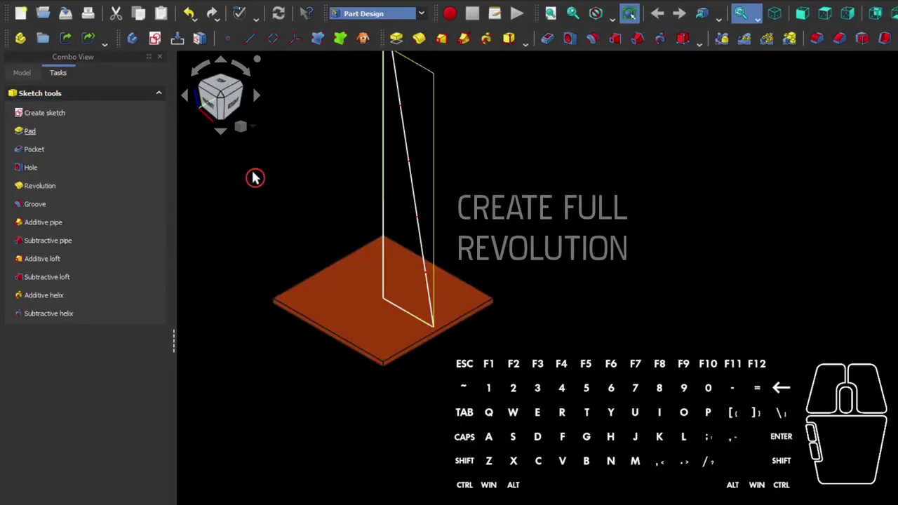
pyautogui.moveTo(319, 201); pyautogui.dragTo(281, 242)
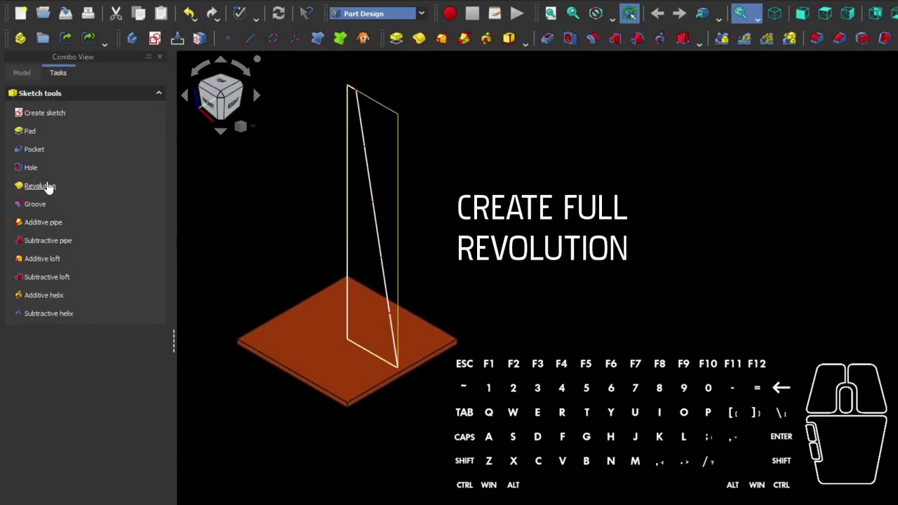
pyautogui.click(52, 189)
pyautogui.rightClick(303, 216)
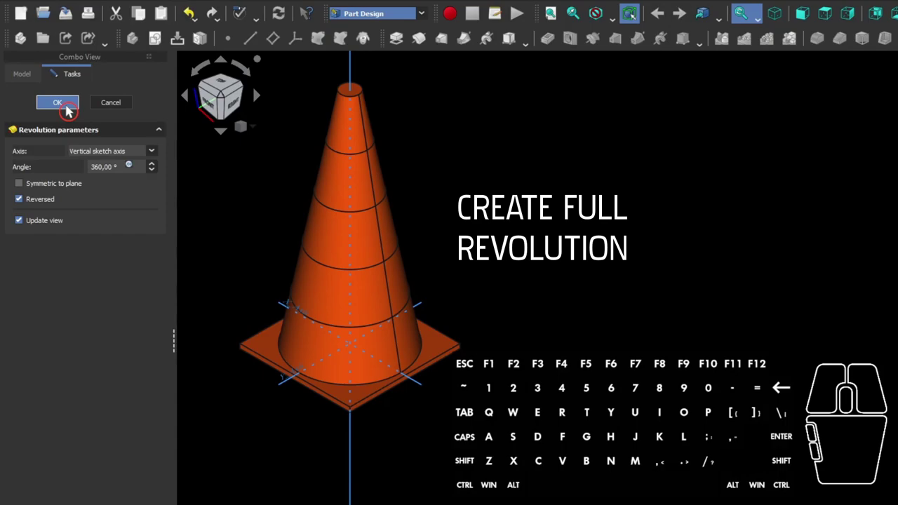
pyautogui.click(74, 108)
# Reopen Sketch001 from the model tree for editing.
pyautogui.click(32, 79)
pyautogui.click(44, 178)
pyautogui.doubleClick(81, 190)
# Zoom in on the slanted profile edge and trim away the short crossing line segment.
pyautogui.rightClick(557, 207)
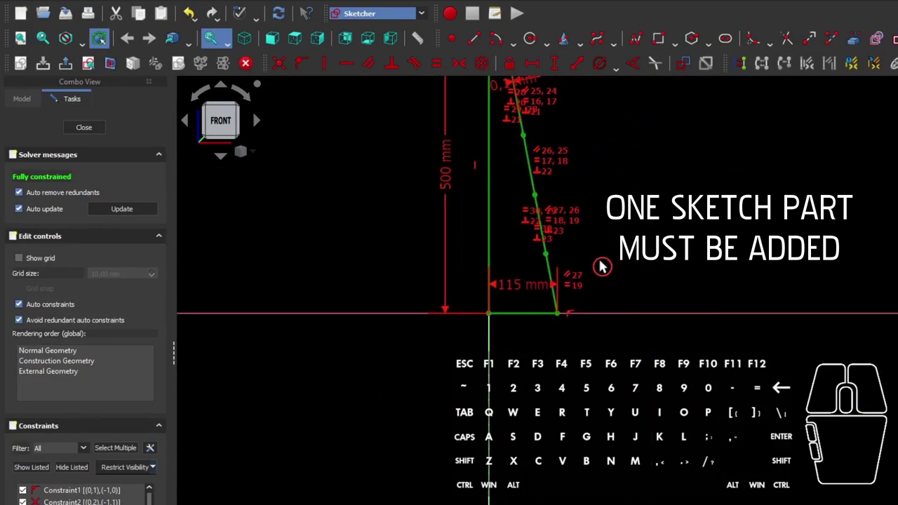
pyautogui.scroll(3)
pyautogui.scroll(3)
pyautogui.click(548, 275)
pyautogui.scroll(3)
pyautogui.moveTo(545, 275); pyautogui.dragTo(520, 248)
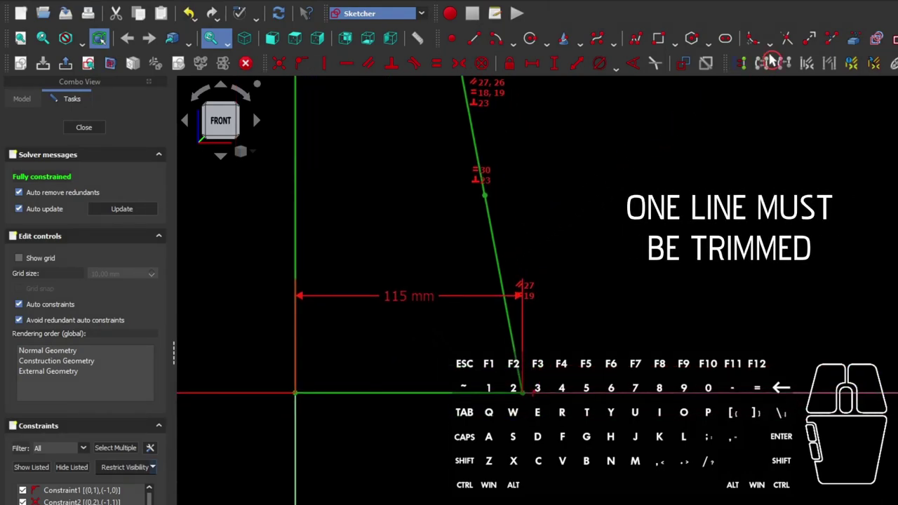
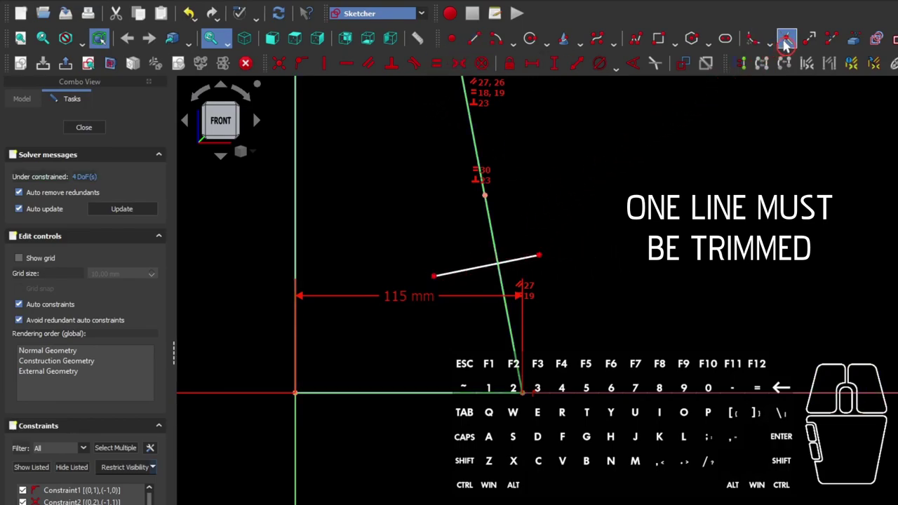
pyautogui.click(789, 48)
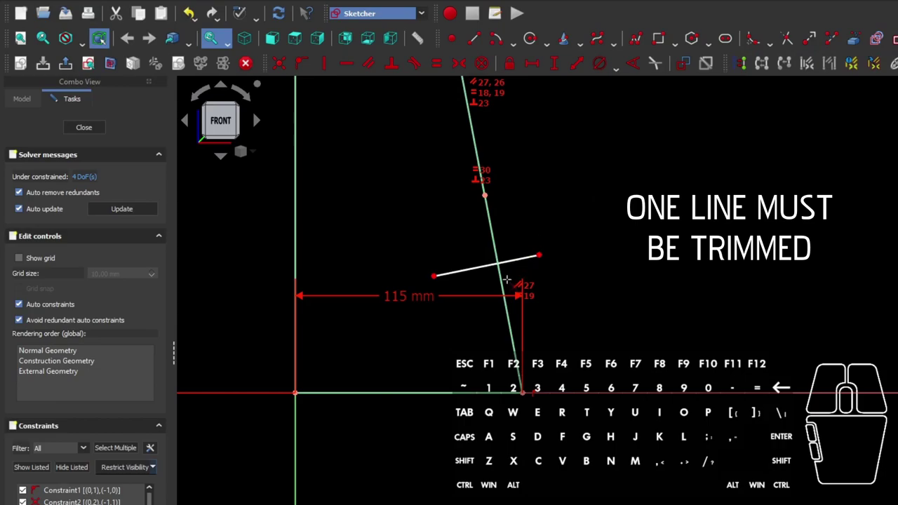
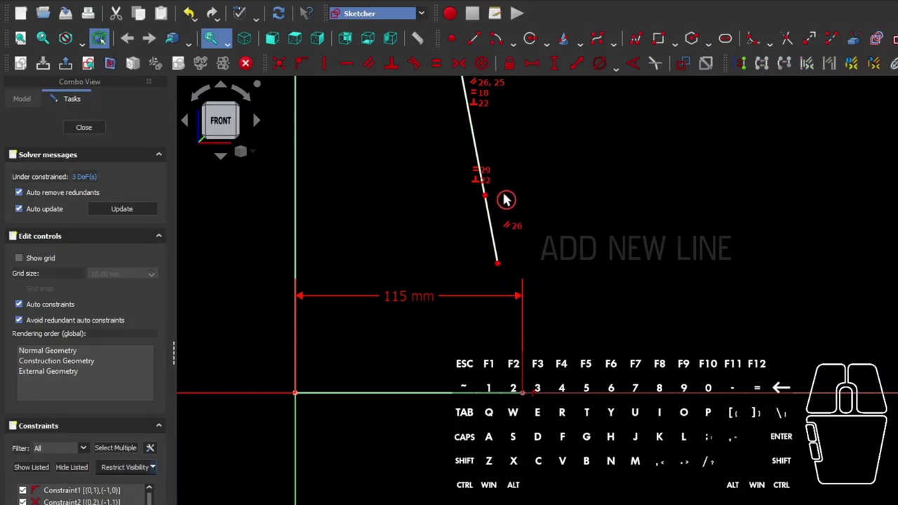
# Draw a short line from the slanted edge to the base line and give it a 25 mm vertical distance.
pyautogui.click(643, 49)
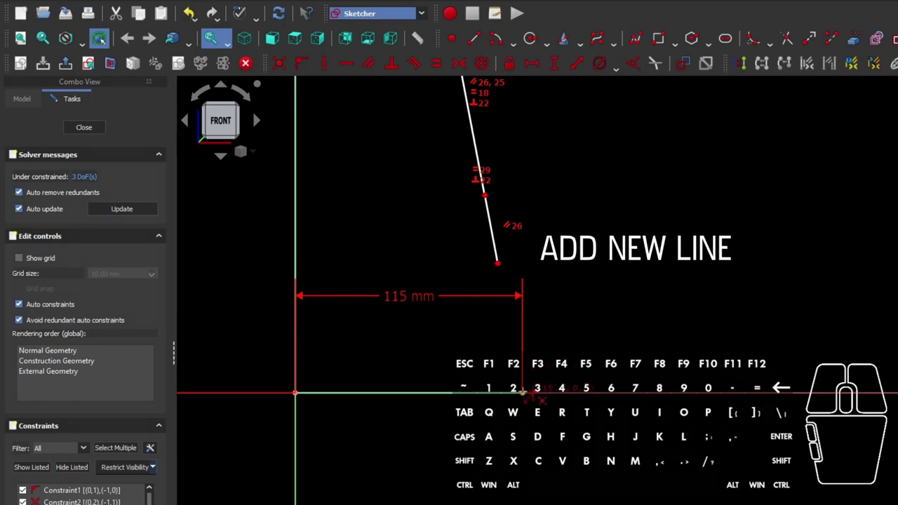
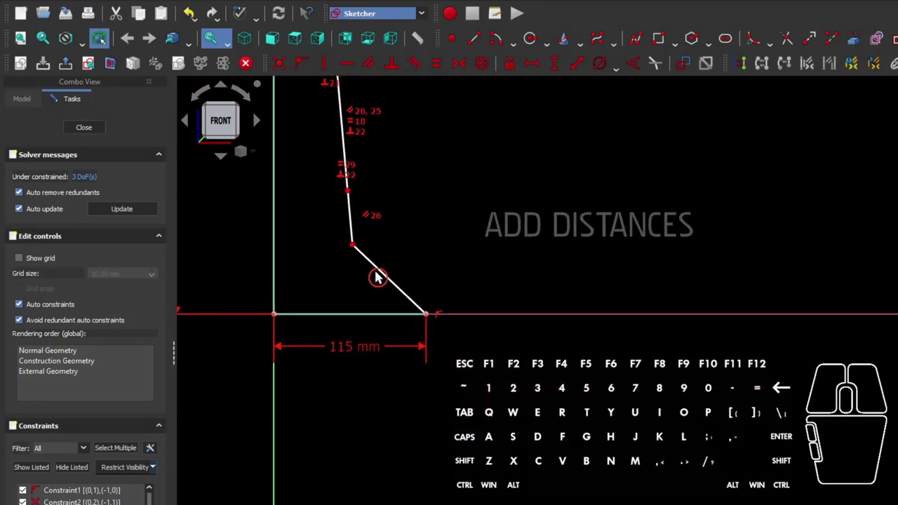
pyautogui.click(385, 279)
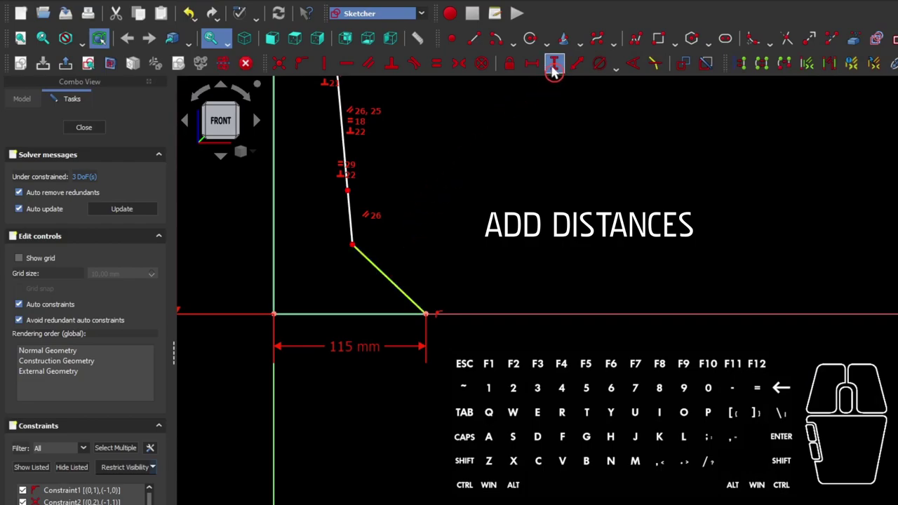
pyautogui.click(558, 74)
pyautogui.press('2')
pyautogui.press('5')
pyautogui.press('Return')
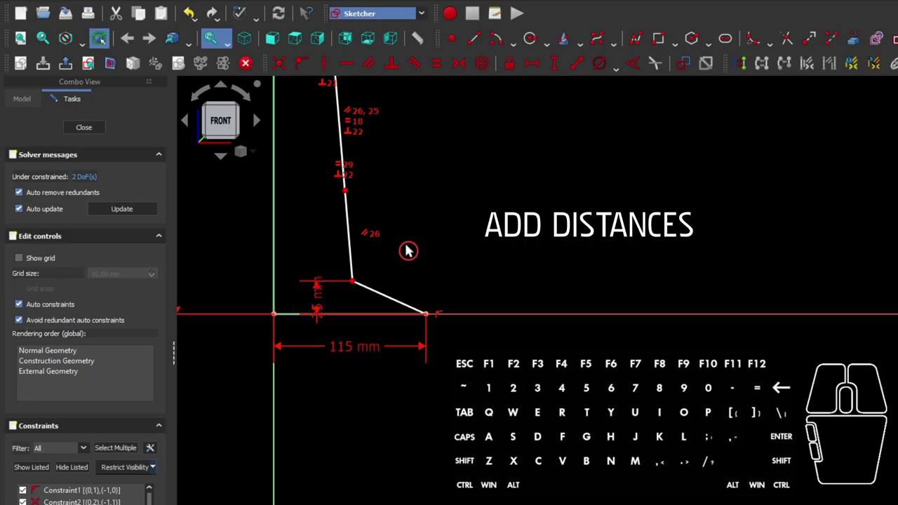
# Add a 30 mm horizontal distance to the lower line and tidy the dimension labels.
pyautogui.click(387, 294)
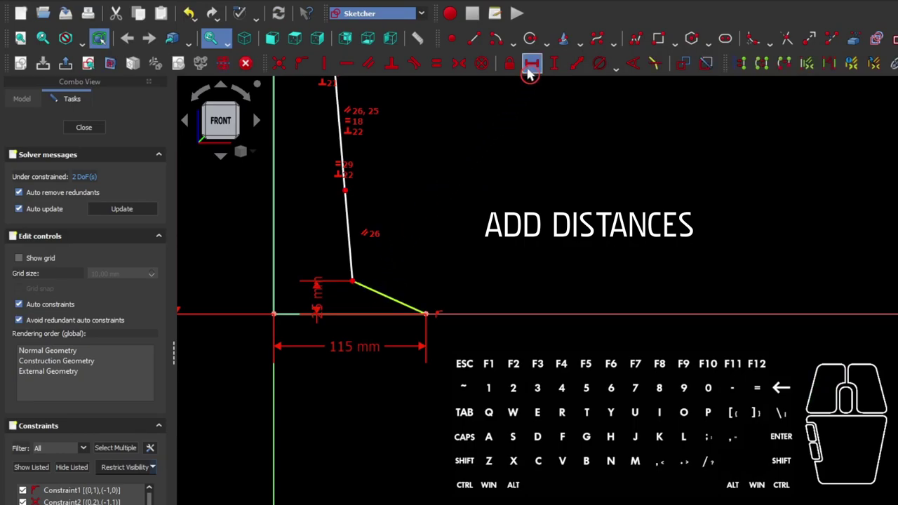
pyautogui.click(533, 76)
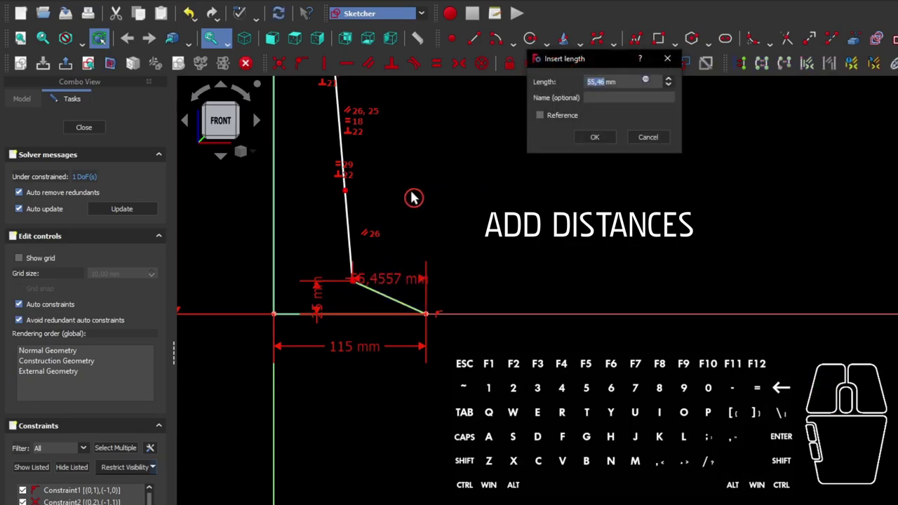
pyautogui.press('Return')
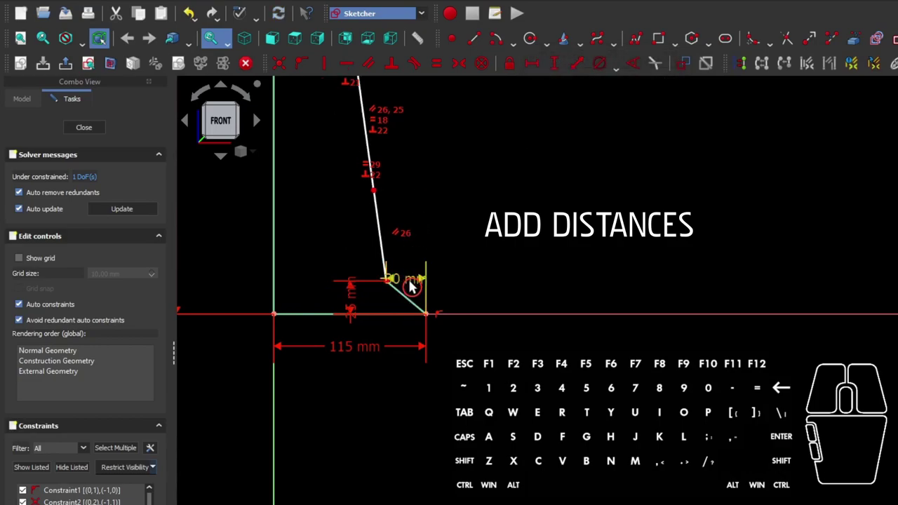
pyautogui.moveTo(415, 289); pyautogui.dragTo(493, 264)
pyautogui.moveTo(360, 304); pyautogui.dragTo(332, 242)
pyautogui.scroll(-3)
pyautogui.moveTo(446, 195); pyautogui.dragTo(416, 354)
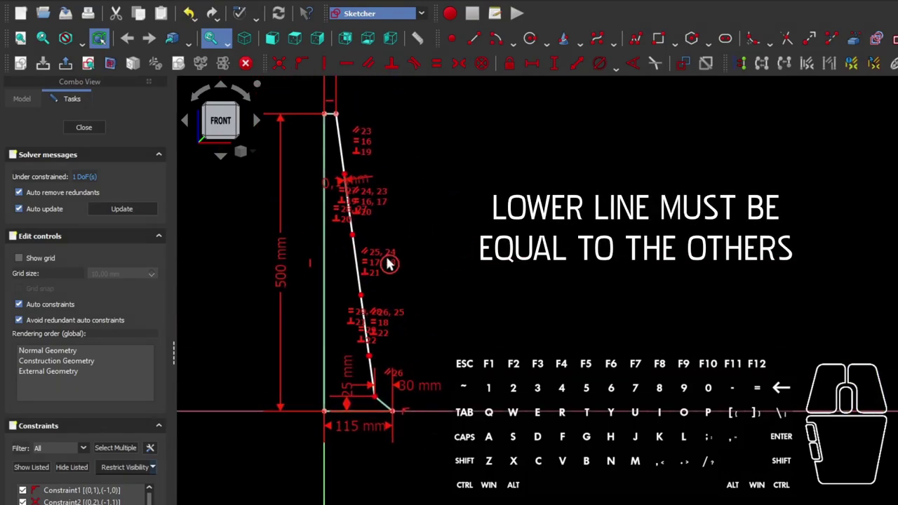
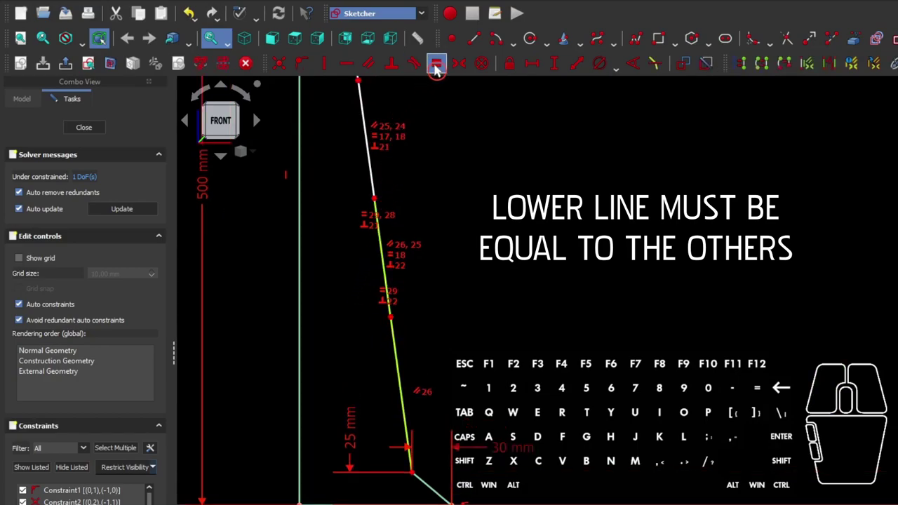
# Apply an Equal constraint to the lower slanted line so the sketch is fully constrained.
pyautogui.click(441, 73)
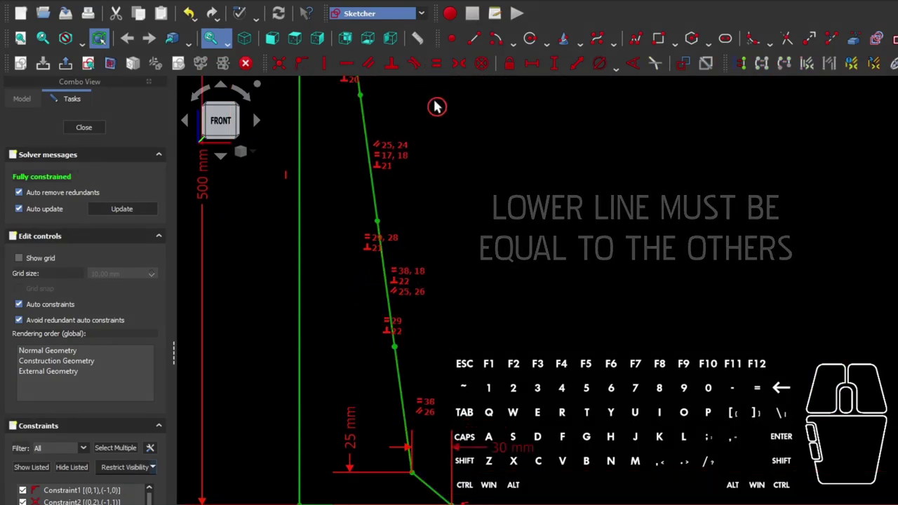
pyautogui.scroll(-3)
pyautogui.middleClick(436, 257)
pyautogui.moveTo(449, 257); pyautogui.dragTo(419, 292)
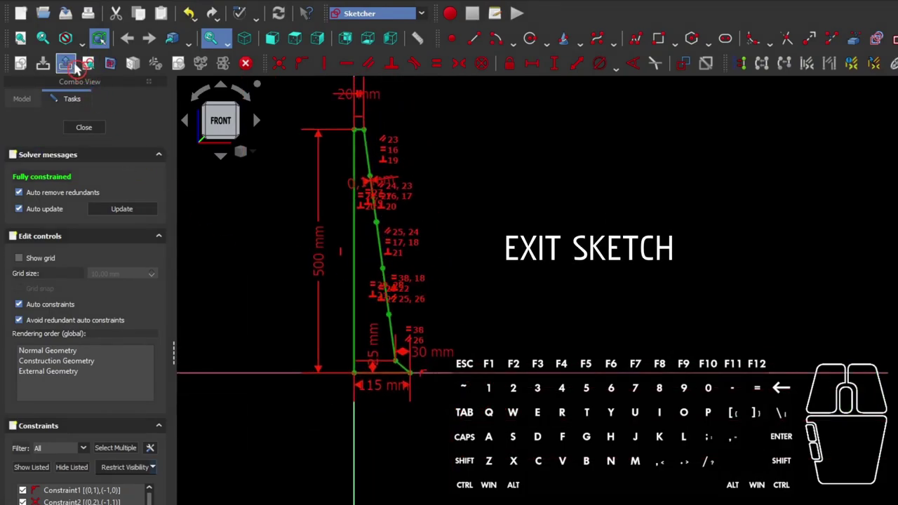
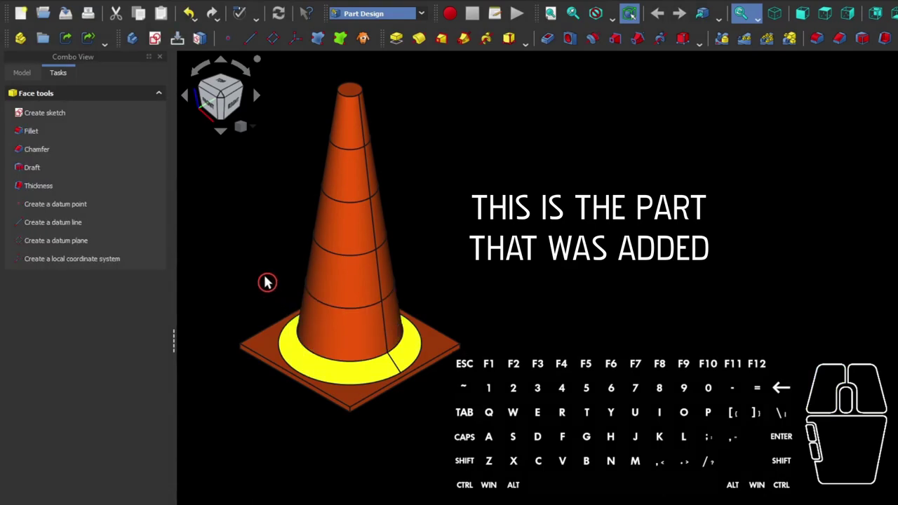
# Clear the cone selection and pick the base plate's vertical corner edges.
pyautogui.click(273, 279)
pyautogui.scroll(3)
pyautogui.click(242, 342)
pyautogui.scroll(-3)
pyautogui.scroll(-3)
pyautogui.moveTo(440, 466); pyautogui.dragTo(390, 391)
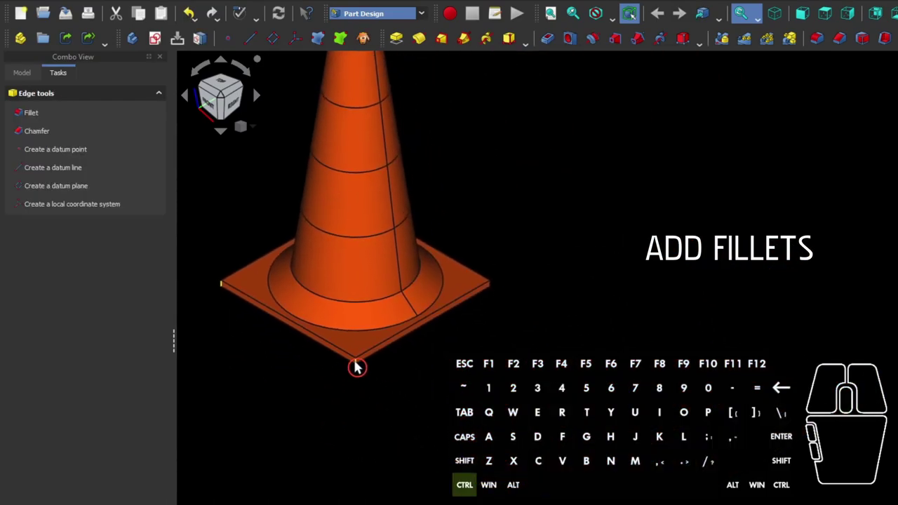
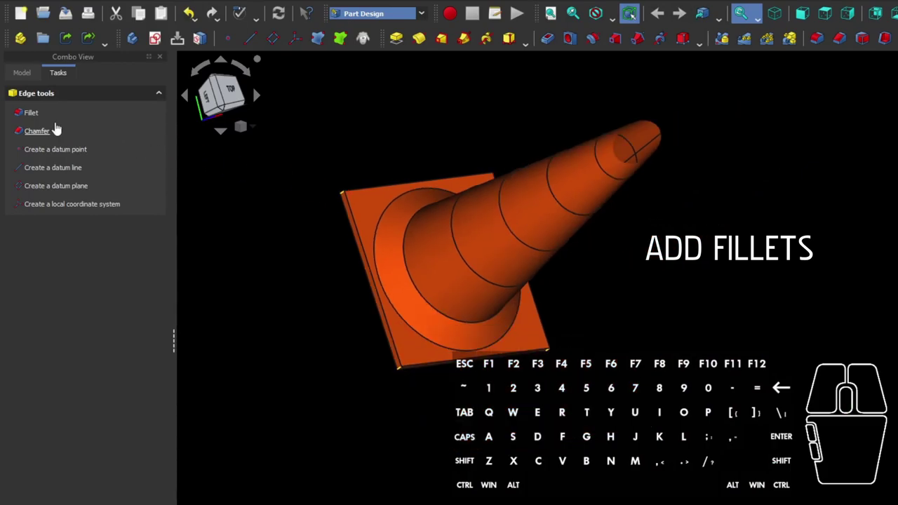
# Fillet the four base corner edges with a 25 mm radius.
pyautogui.click(39, 122)
pyautogui.press('2')
pyautogui.press('5')
pyautogui.click(61, 109)
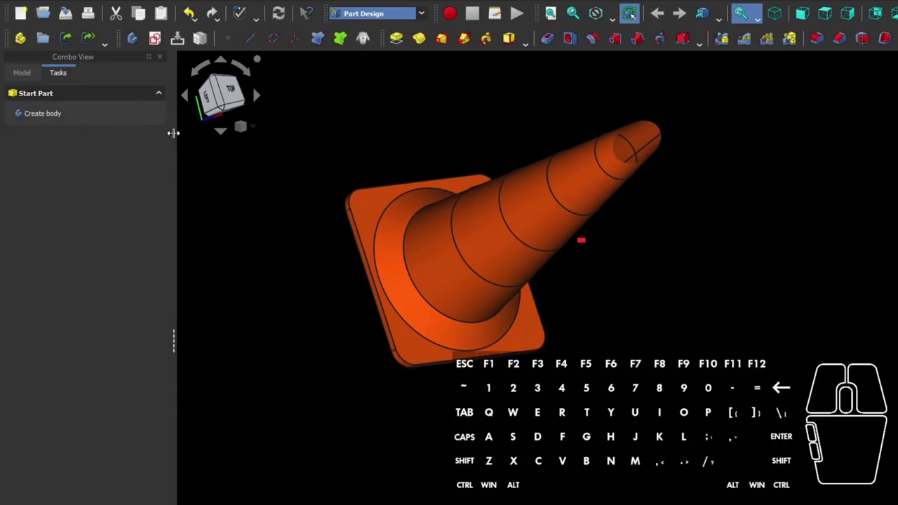
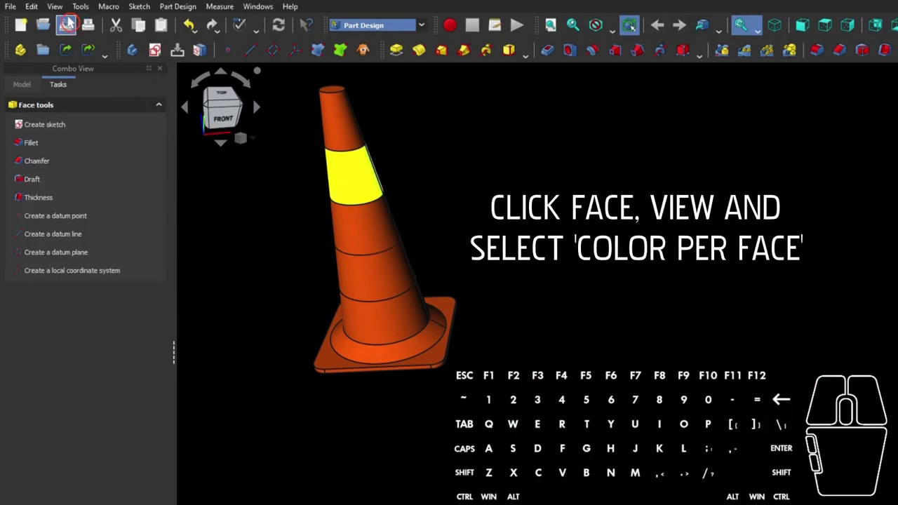
# Start View > Color per face on the cone body to colour the stripe bands.
pyautogui.click(63, 16)
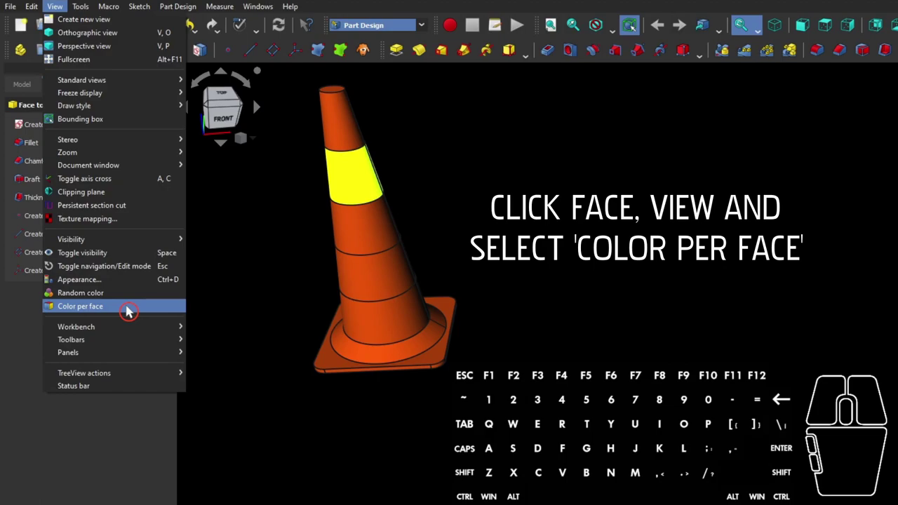
pyautogui.click(132, 314)
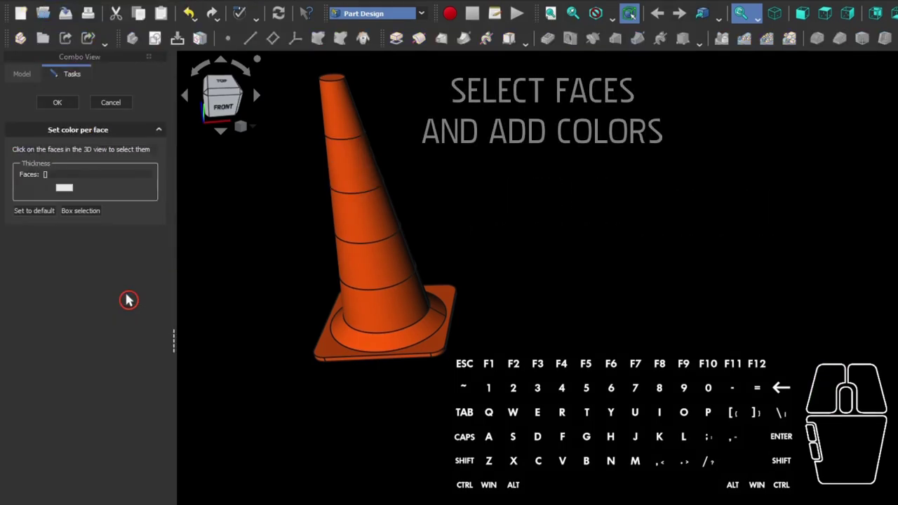
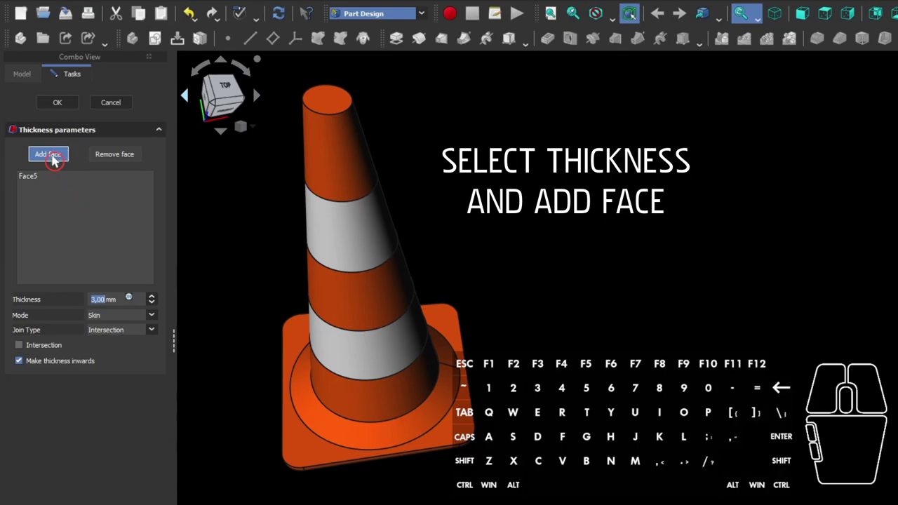
# Add the cone's top face to the Thickness feature so the shell is open at the tip.
pyautogui.click(58, 163)
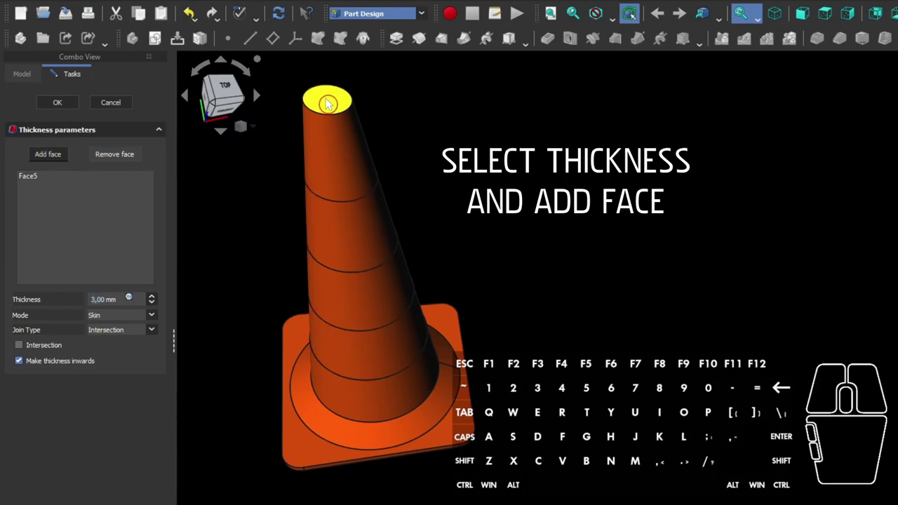
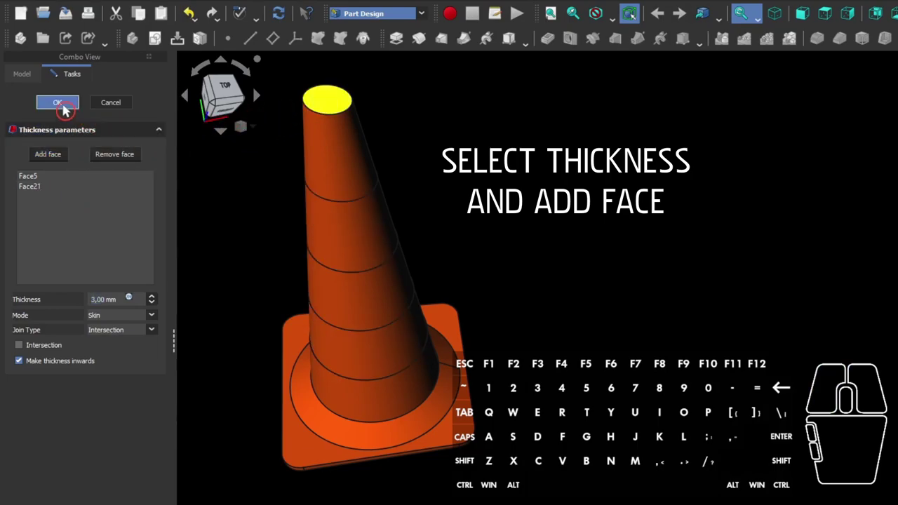
pyautogui.click(70, 110)
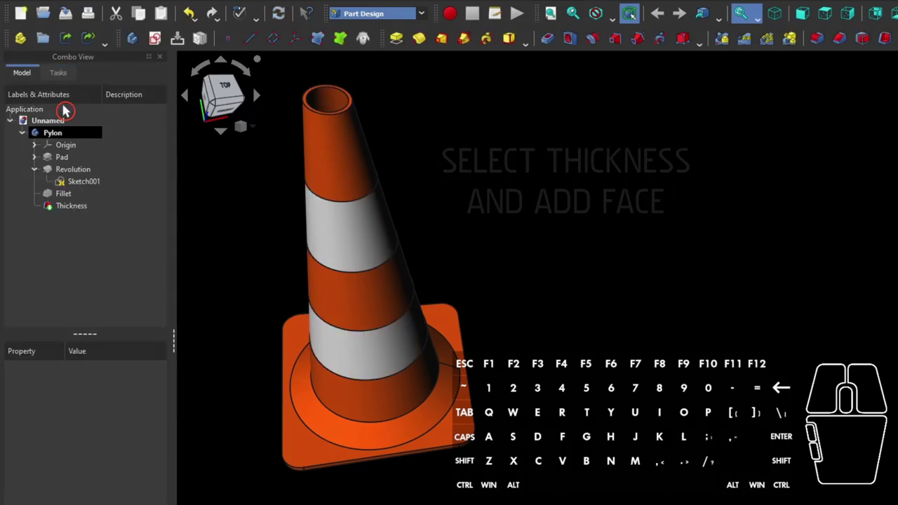